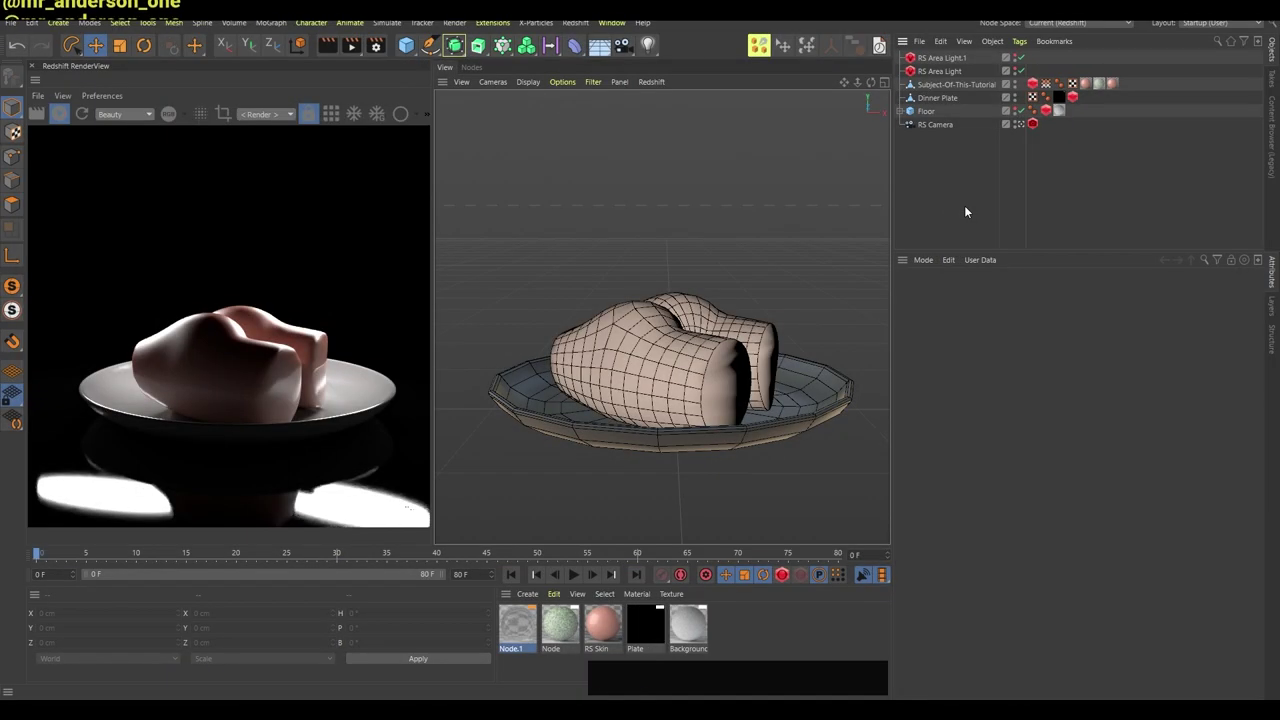
Add a Disc via command search and scale it to about 108 cm, wider than the plate.
{"action": "key", "text": "shift+c"}
{"action": "key", "text": "d"}
{"action": "key", "text": "s"}
{"action": "key", "text": "c"}
{"action": "key", "text": "Return"}
{"action": "left_click", "coordinate": [852, 300]}
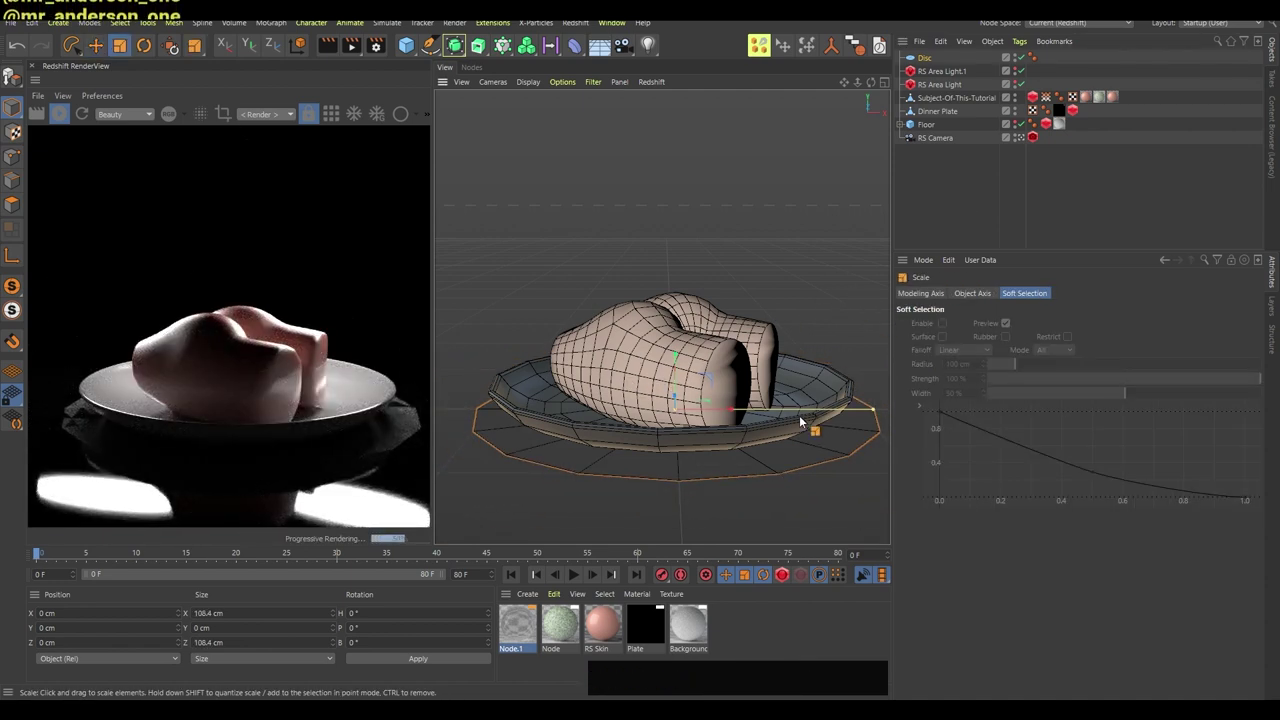
{"action": "left_click", "coordinate": [923, 61]}
Set the disc to 29 disc segments and 87 rotation segments.
{"action": "left_click", "coordinate": [1020, 371]}
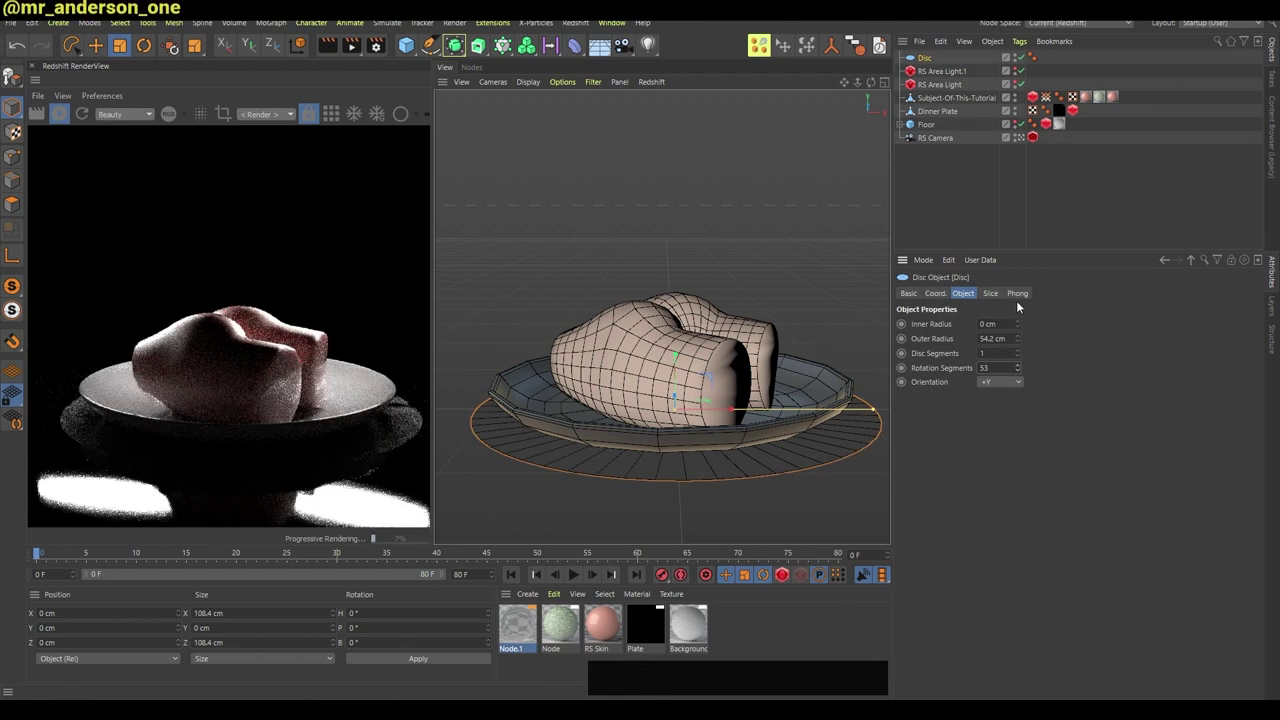
{"action": "left_click", "coordinate": [1023, 352]}
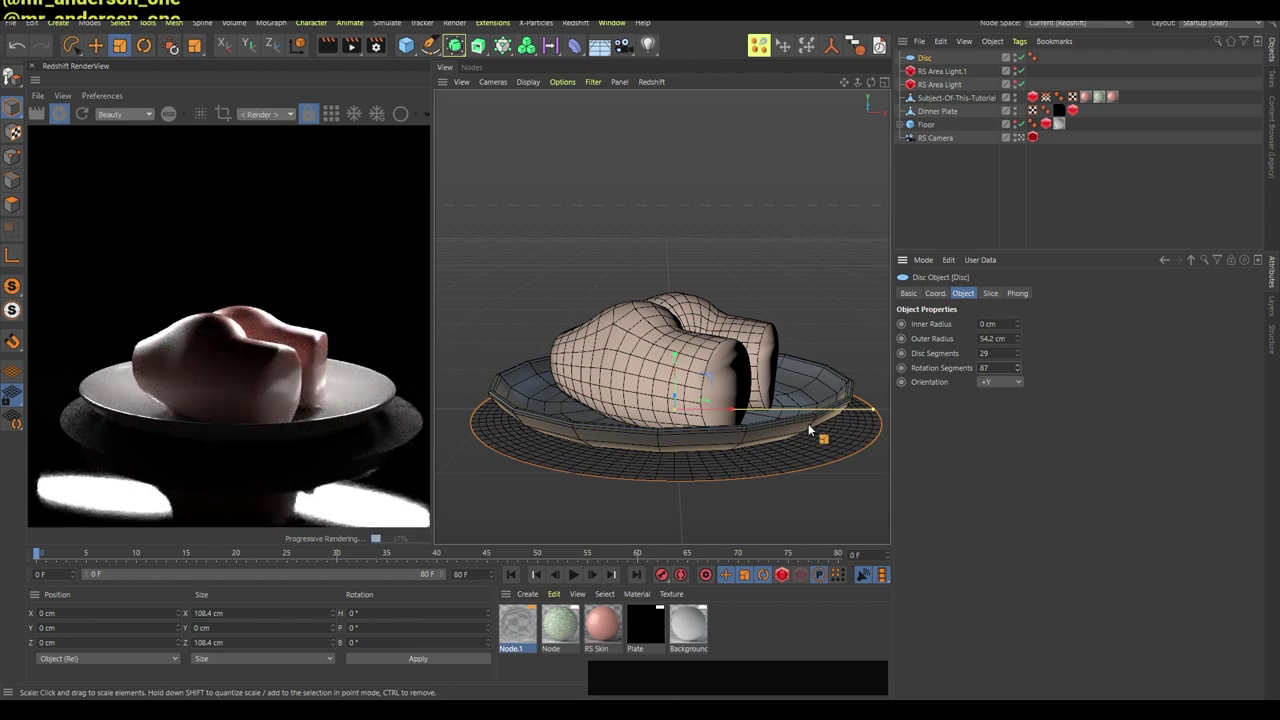
{"action": "left_click", "coordinate": [950, 65]}
Add a Collision deformer as a child of the disc via command search.
{"action": "key", "text": "shift+c"}
{"action": "key", "text": "o"}
{"action": "key", "text": "l"}
{"action": "key", "text": "Down"}
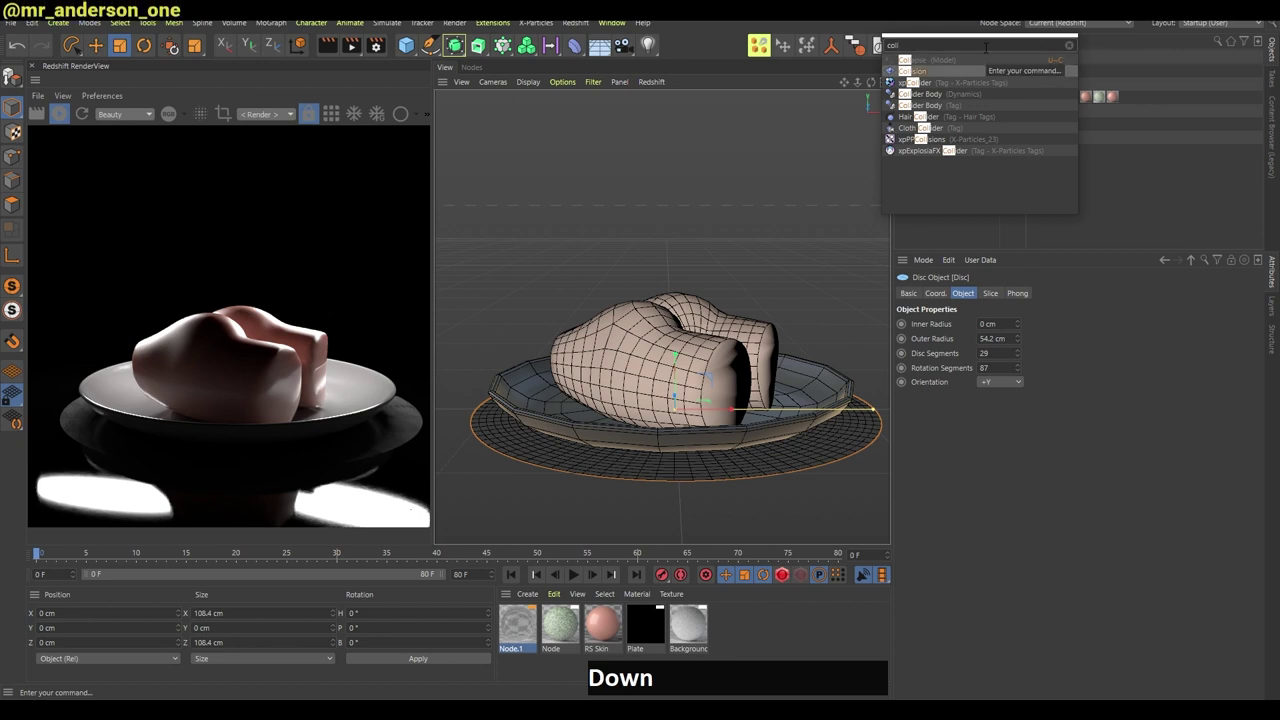
{"action": "key", "text": "shift+Return"}
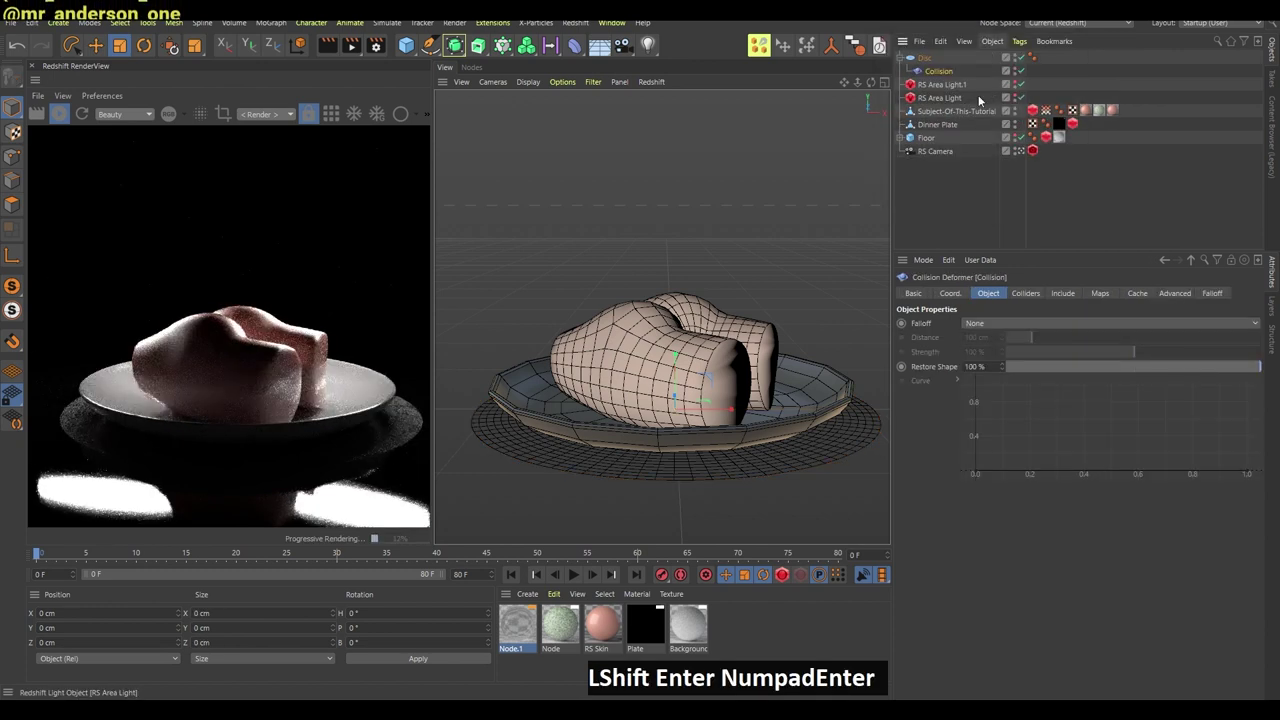
Use the food and Dinner Plate as colliders with the solver set to Inside (Stretch).
{"action": "left_click", "coordinate": [952, 76]}
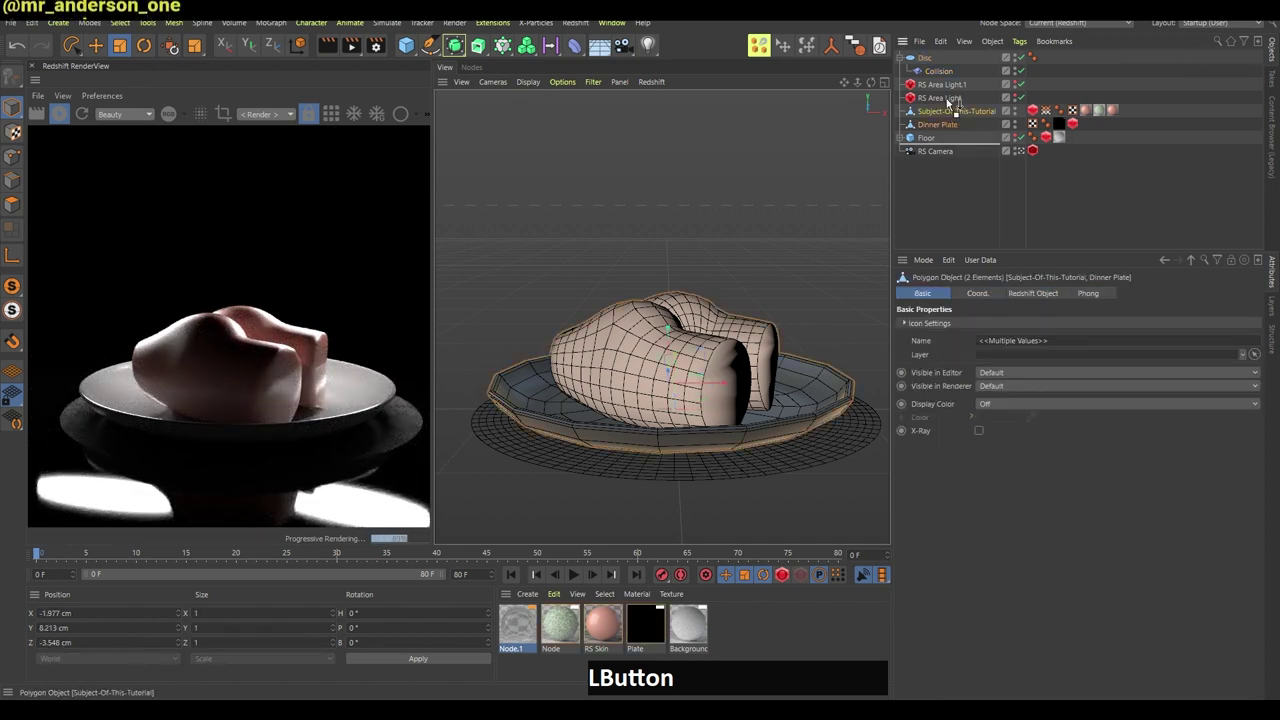
{"action": "key", "text": "ctrl+z"}
{"action": "left_click", "coordinate": [943, 79]}
{"action": "left_click", "coordinate": [942, 121]}
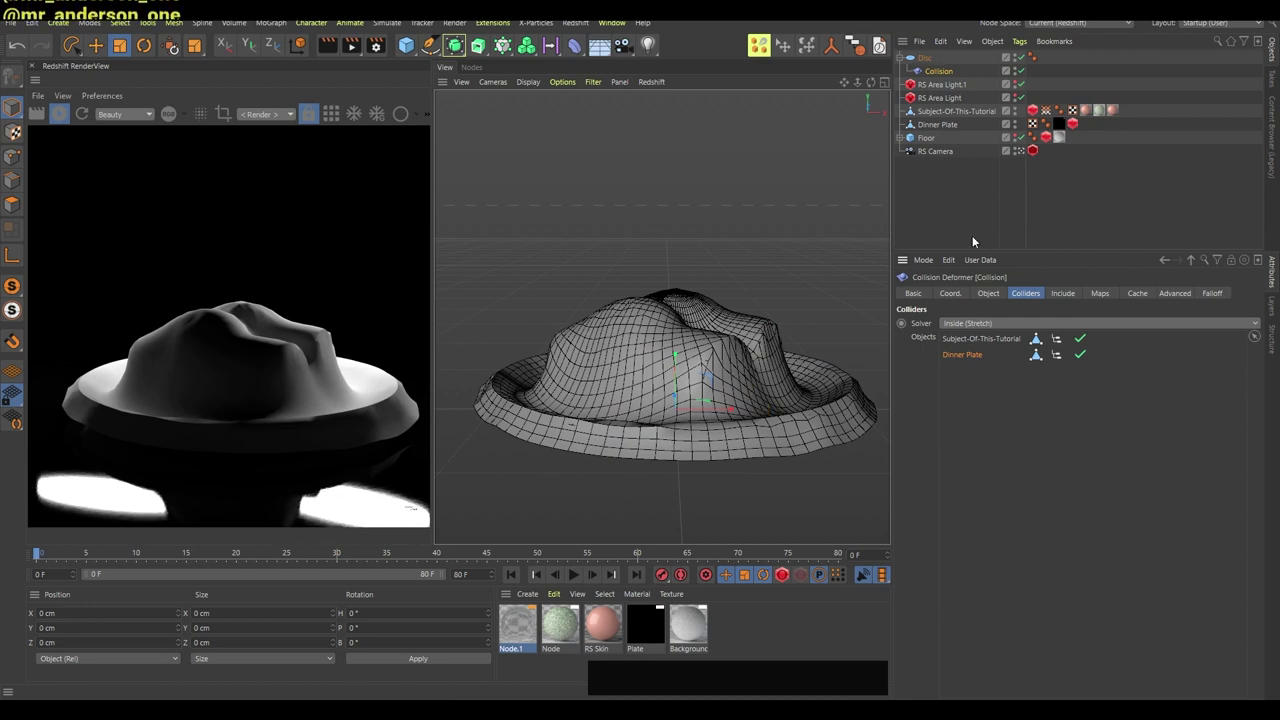
Create a new Redshift material, assign it to the disc and clear the selection.
{"action": "left_click", "coordinate": [835, 643]}
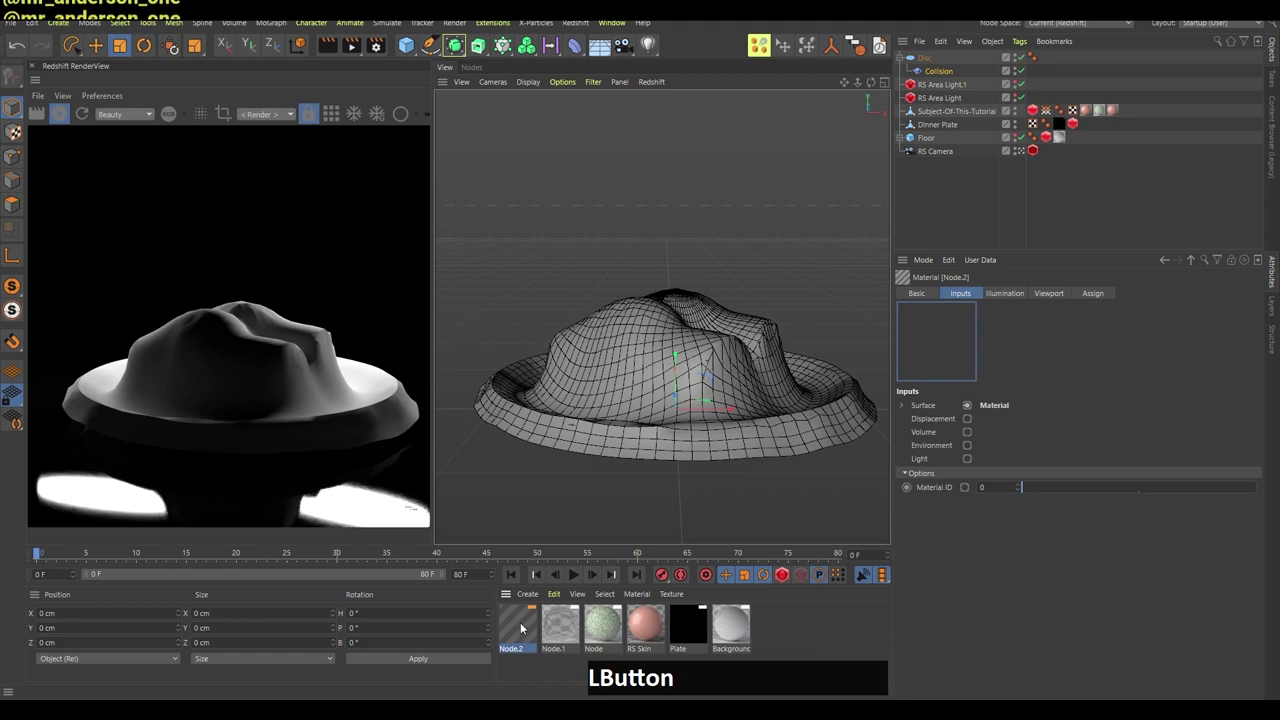
{"action": "left_click", "coordinate": [909, 411]}
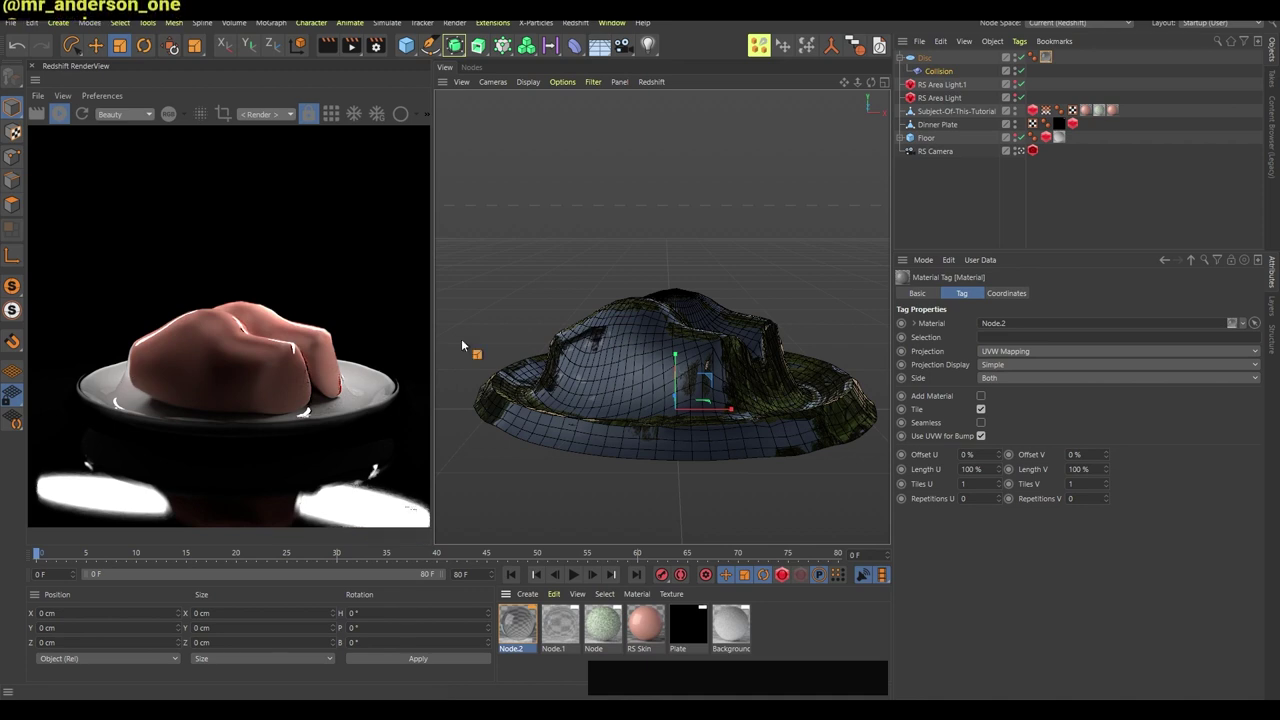
{"action": "left_click", "coordinate": [687, 358]}
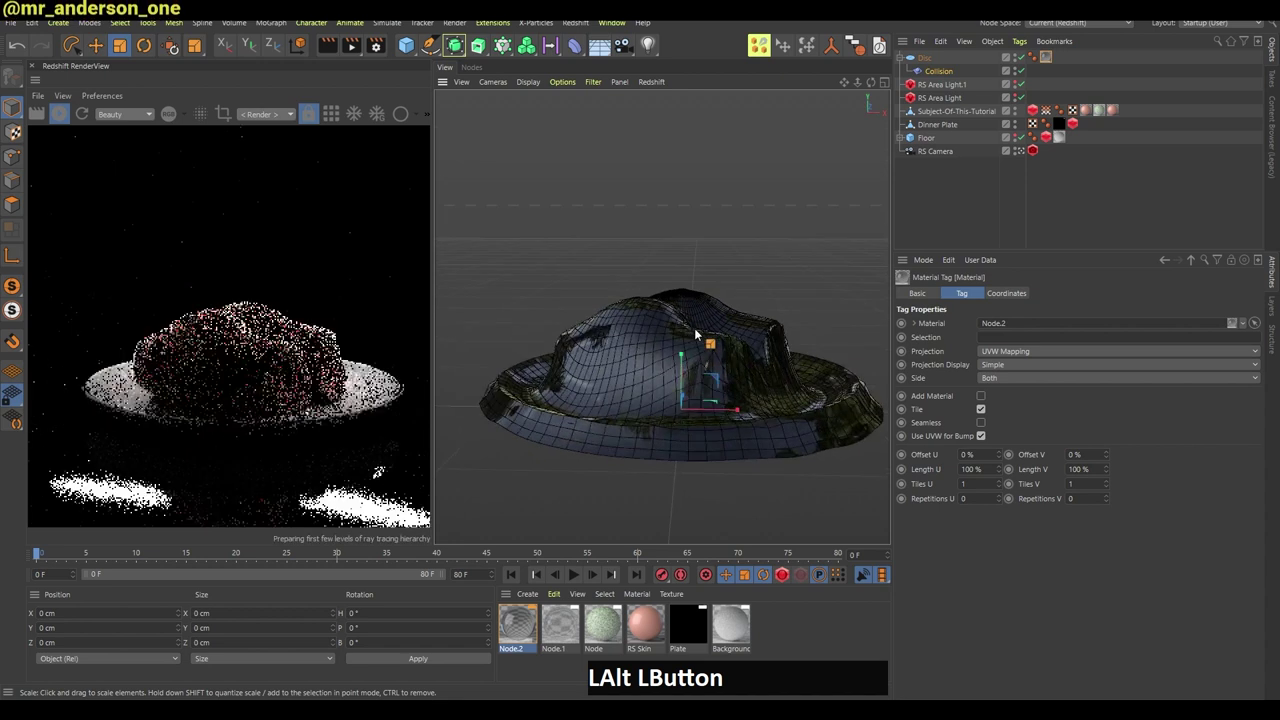
{"action": "left_click", "coordinate": [986, 197]}
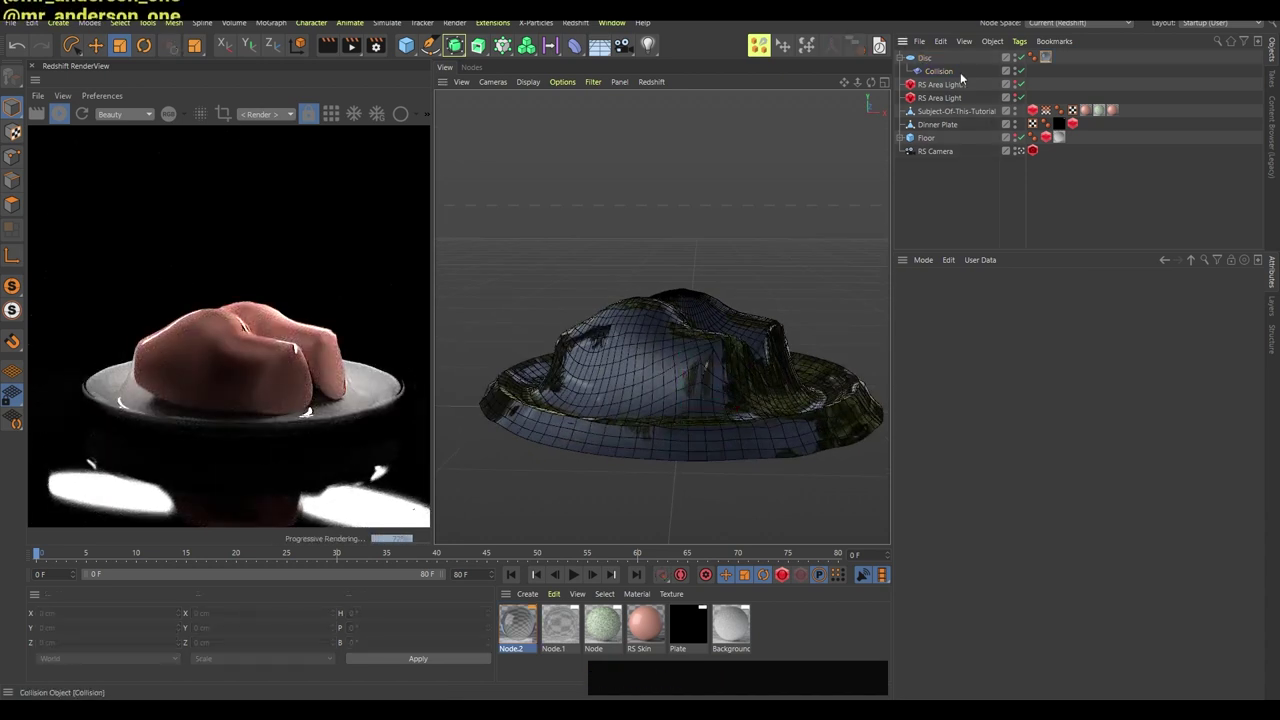
Set the Collision deformer's Relax to 35 in its Advanced settings.
{"action": "left_click", "coordinate": [963, 74]}
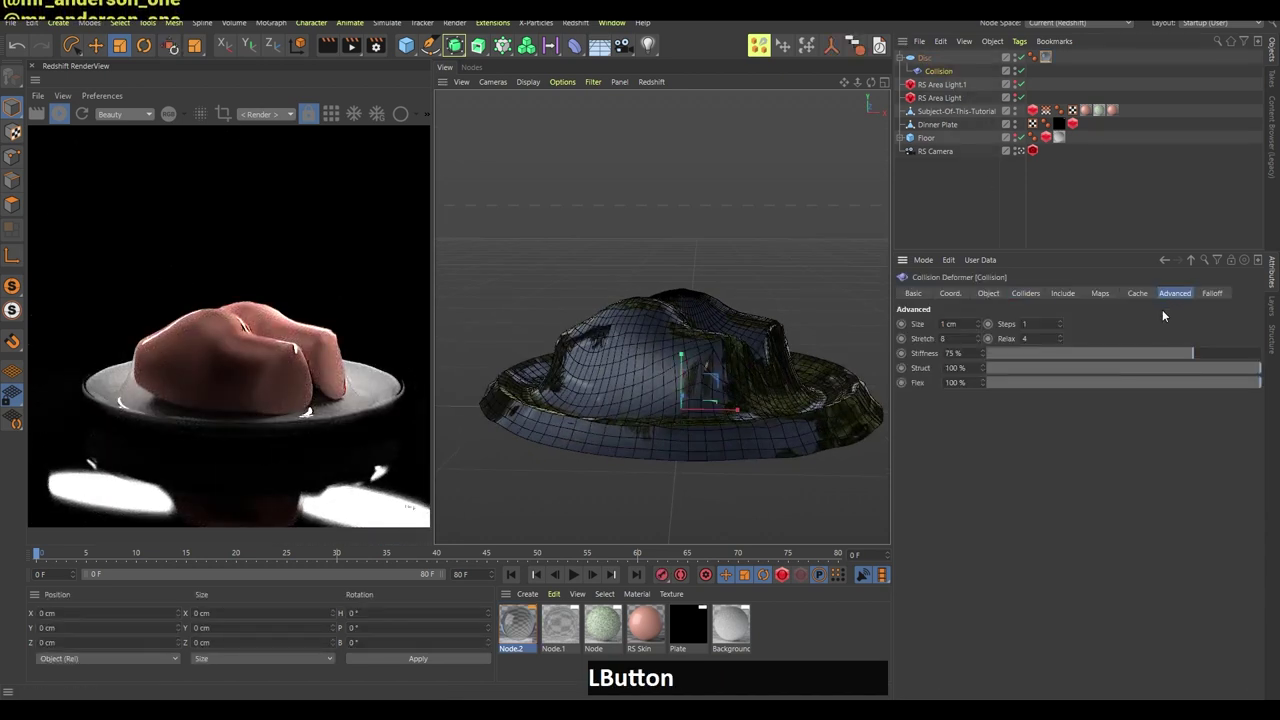
{"action": "left_click", "coordinate": [1066, 346]}
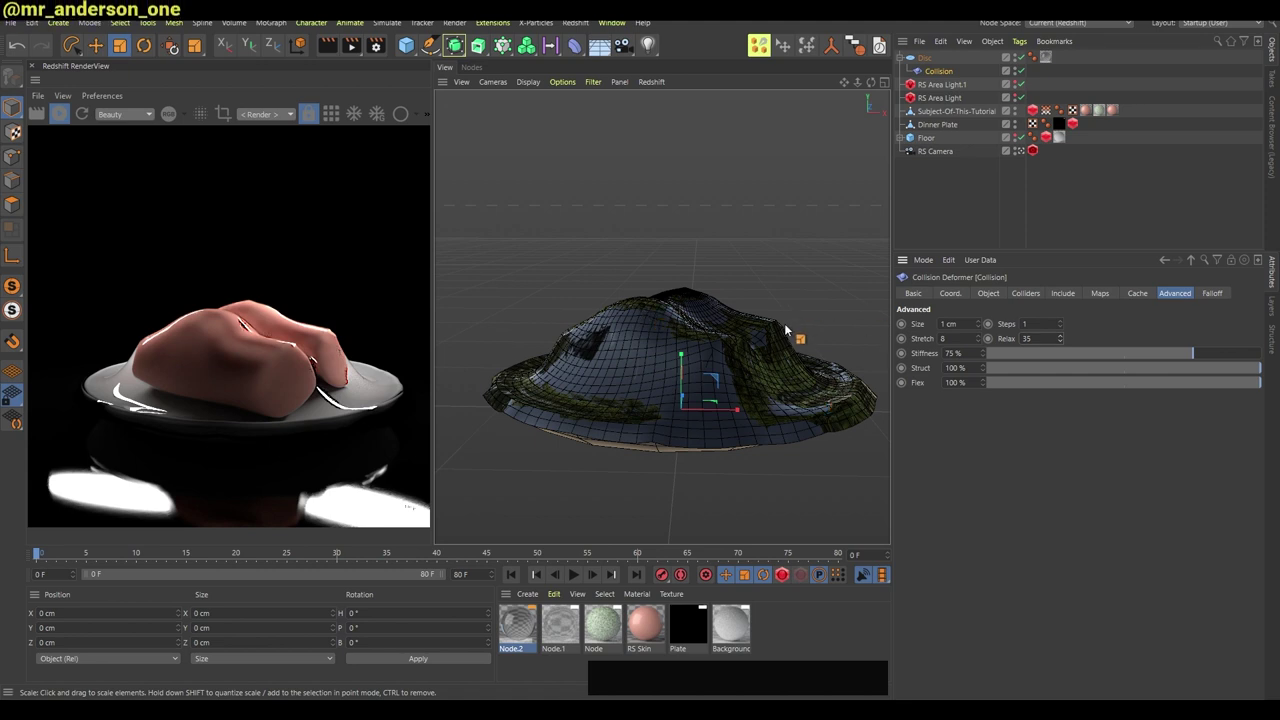
Switch to the 1-1-nodes layout and load Node.2 into the Node Editor.
{"action": "left_click", "coordinate": [1200, 28]}
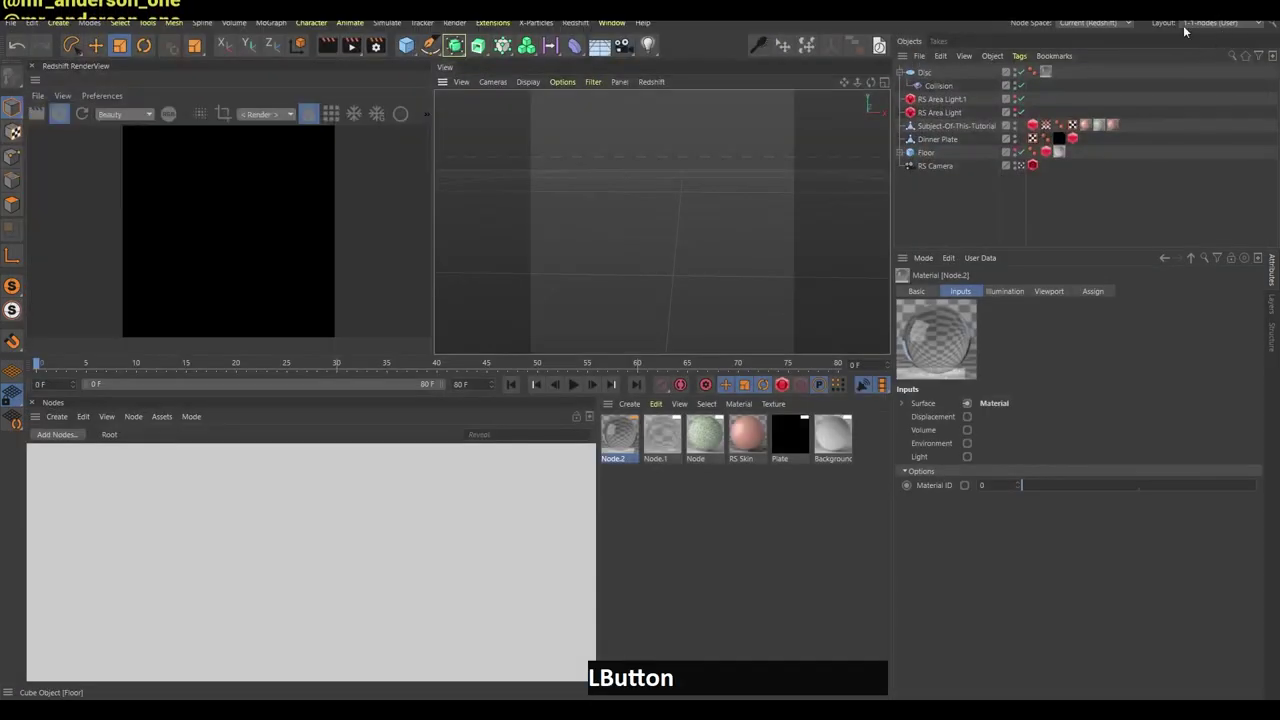
{"action": "right_click", "coordinate": [689, 251]}
{"action": "left_click", "coordinate": [684, 542]}
{"action": "key", "text": "ctrl+z"}
{"action": "left_click", "coordinate": [626, 447]}
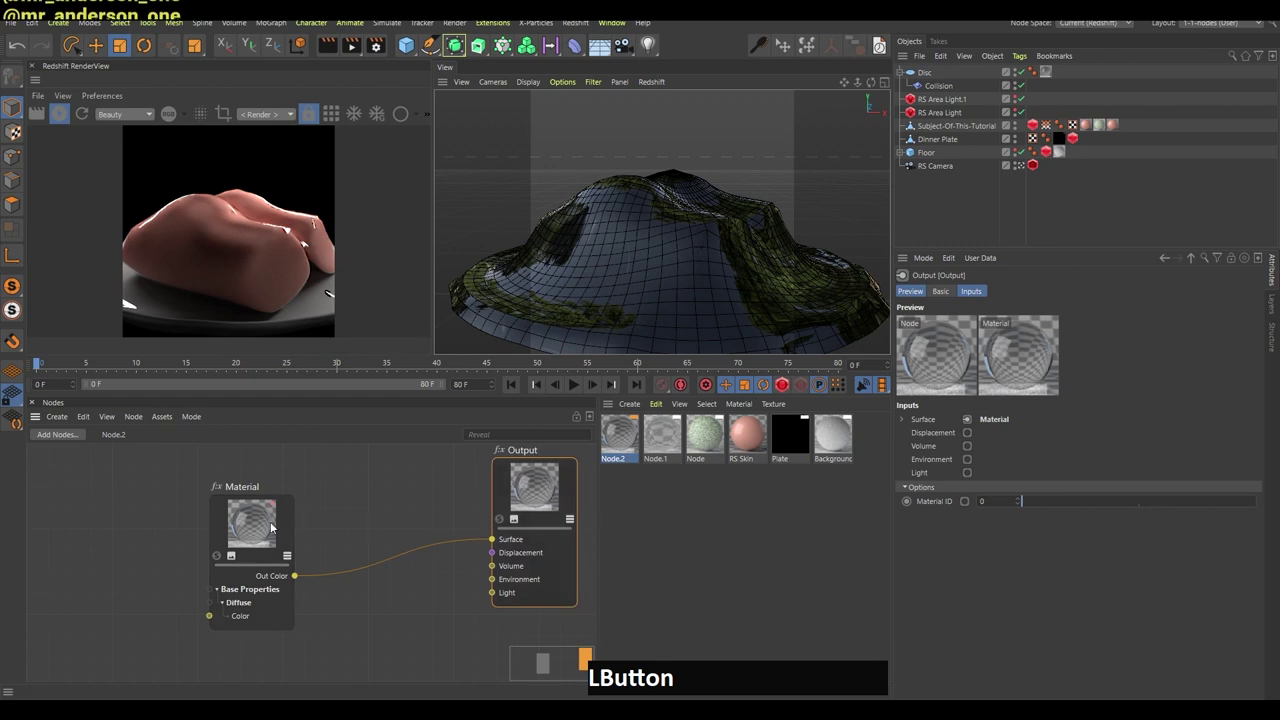
Make Node.2 glassy: Diffuse Weight 0, Reflection Weight 1, Roughness 0.
{"action": "right_click", "coordinate": [656, 262]}
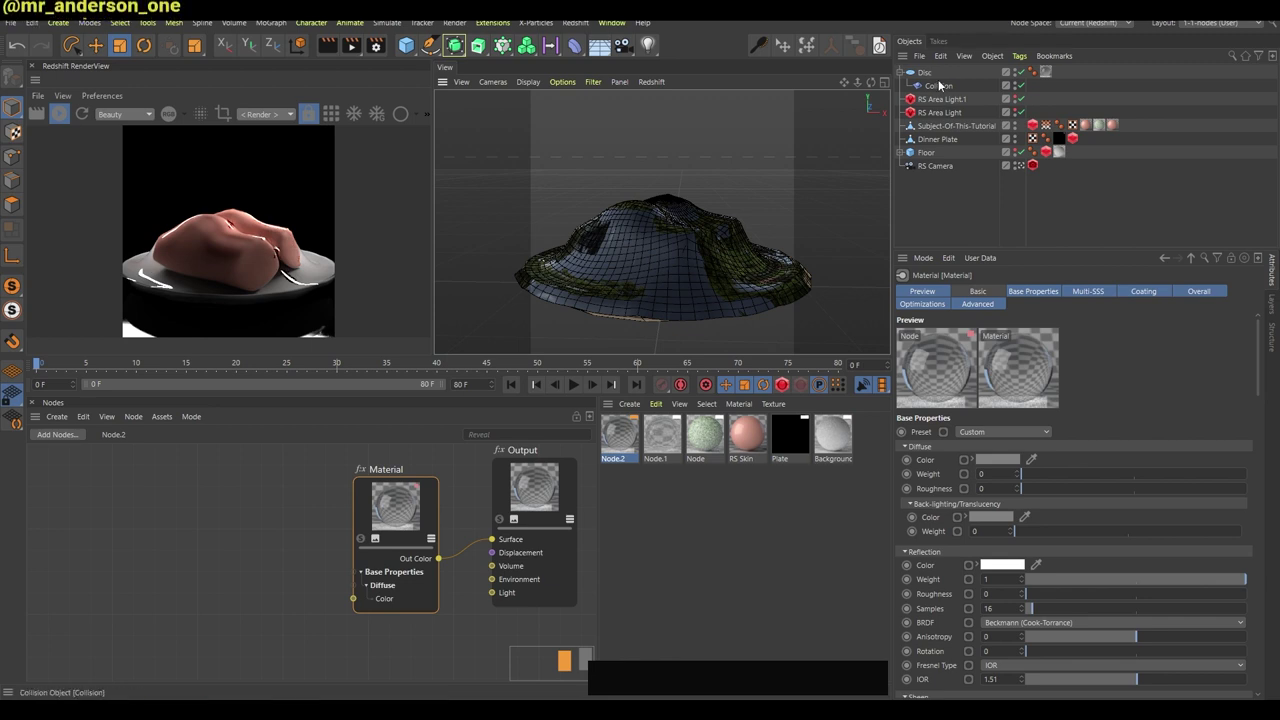
{"action": "left_click", "coordinate": [222, 570]}
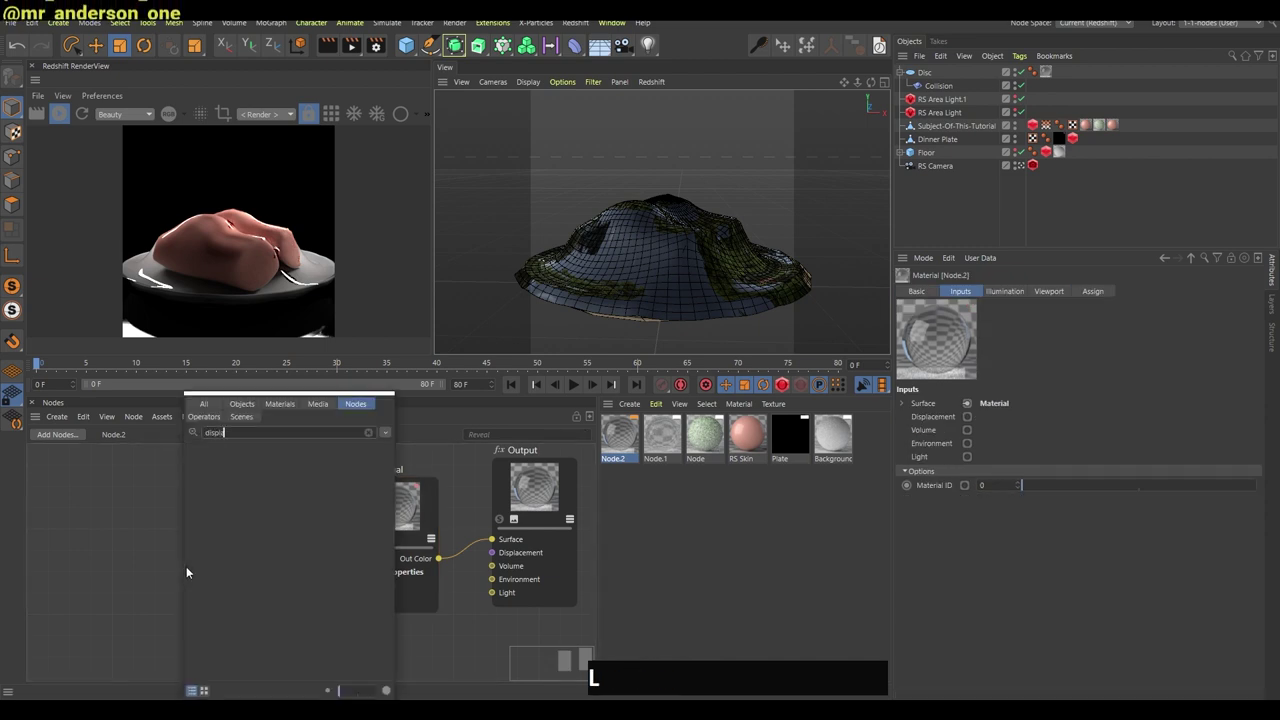
Wire a Maxon Noise into a Displacement node feeding the Output's displacement input.
{"action": "key", "text": "space"}
{"action": "left_click", "coordinate": [273, 476]}
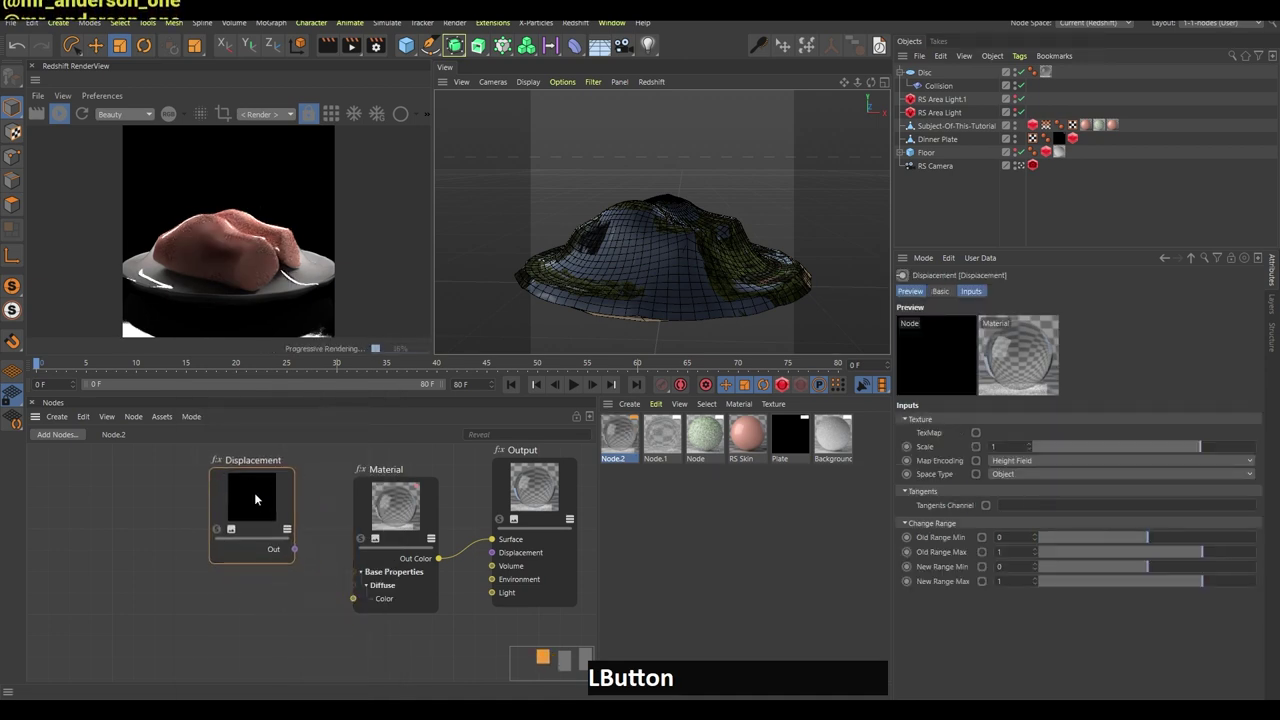
{"action": "key", "text": "space"}
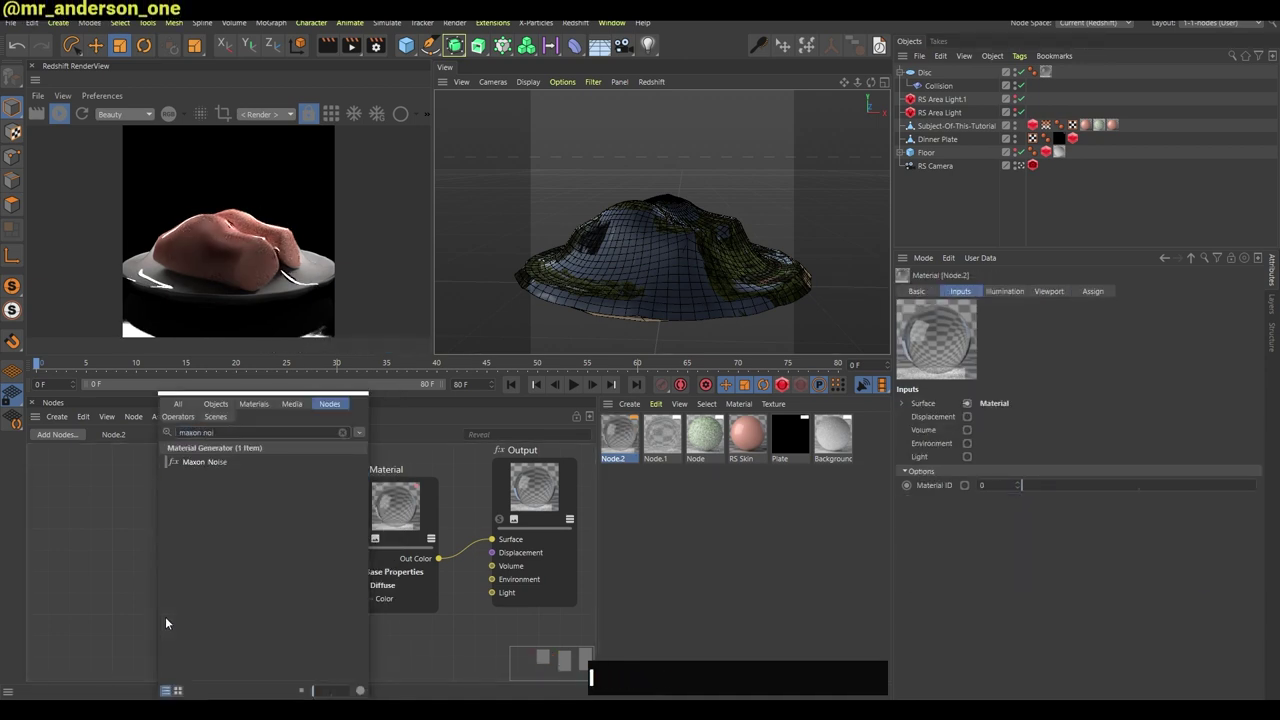
{"action": "left_click", "coordinate": [246, 463]}
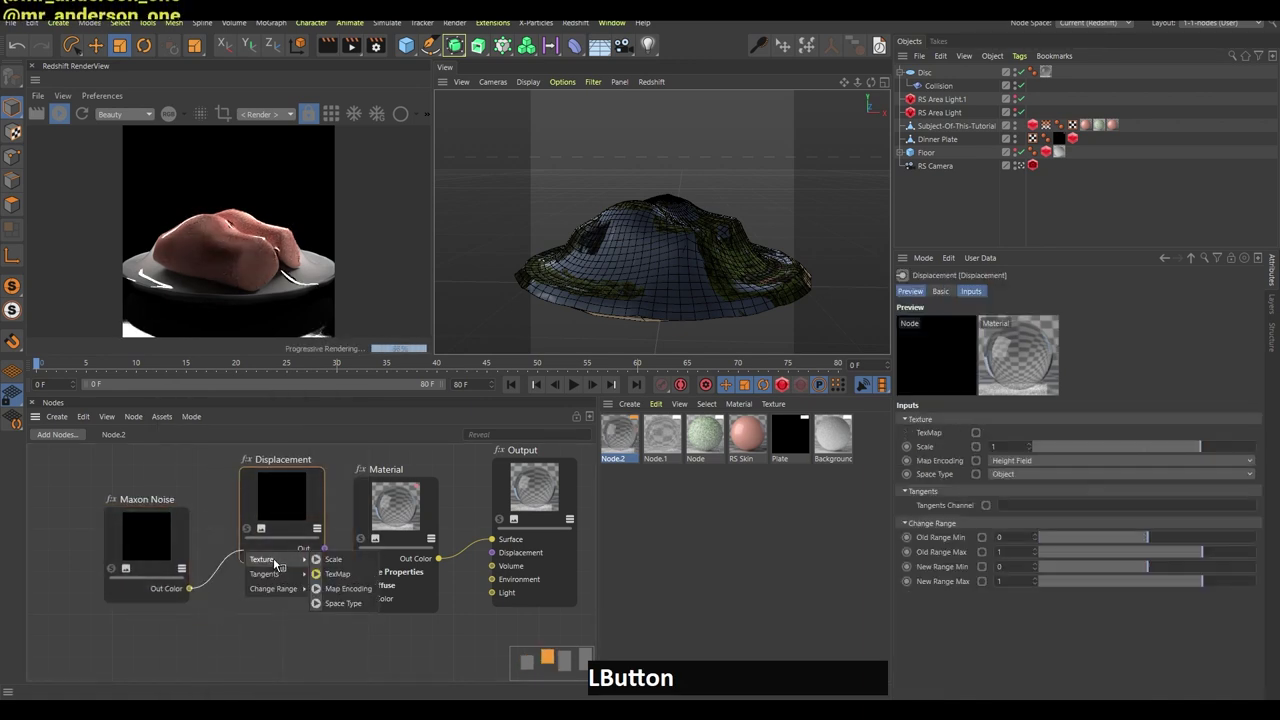
{"action": "left_click", "coordinate": [347, 576]}
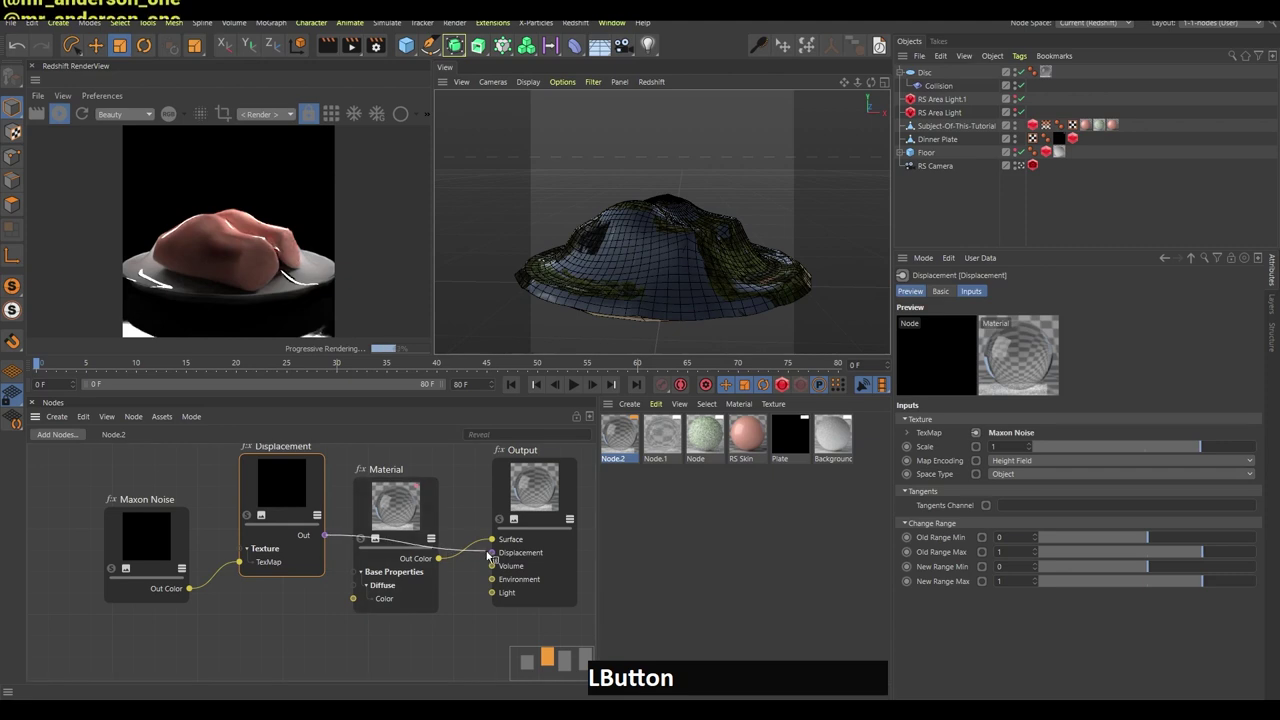
{"action": "left_click", "coordinate": [303, 500]}
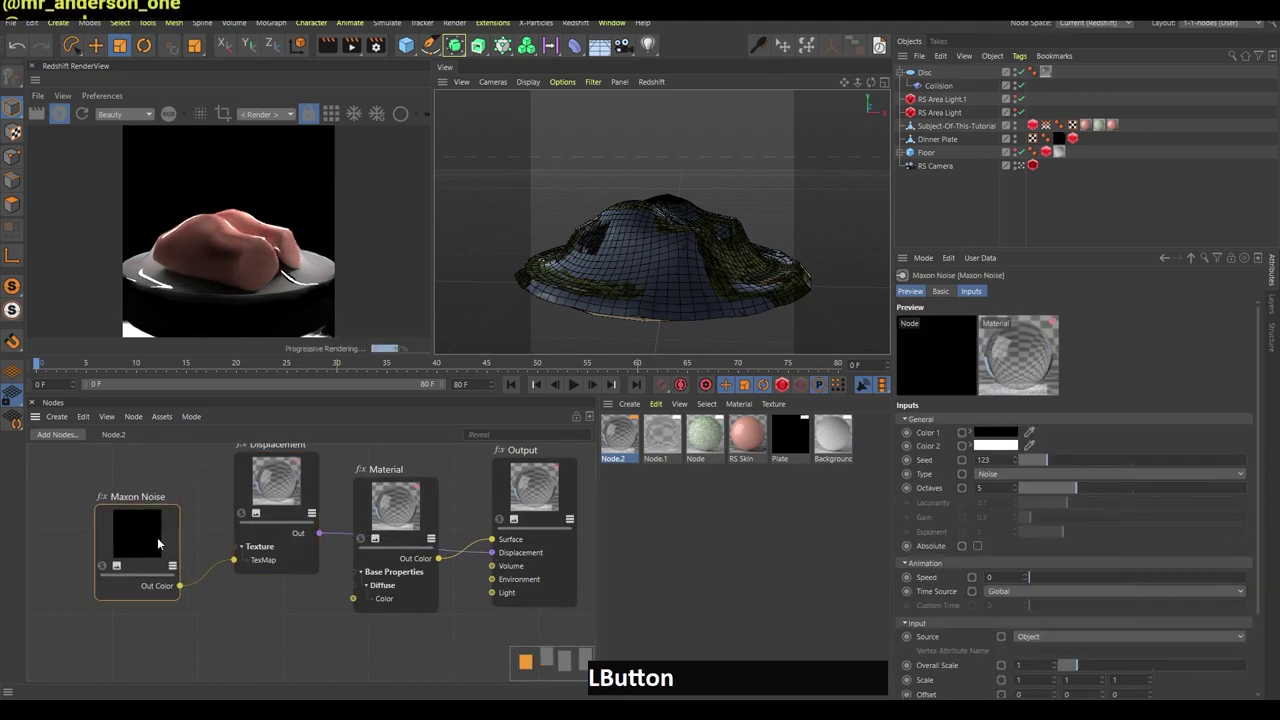
Drive the noise from UV/Vertex Attribute and keep the material tag on UVW Mapping.
{"action": "key", "text": "q"}
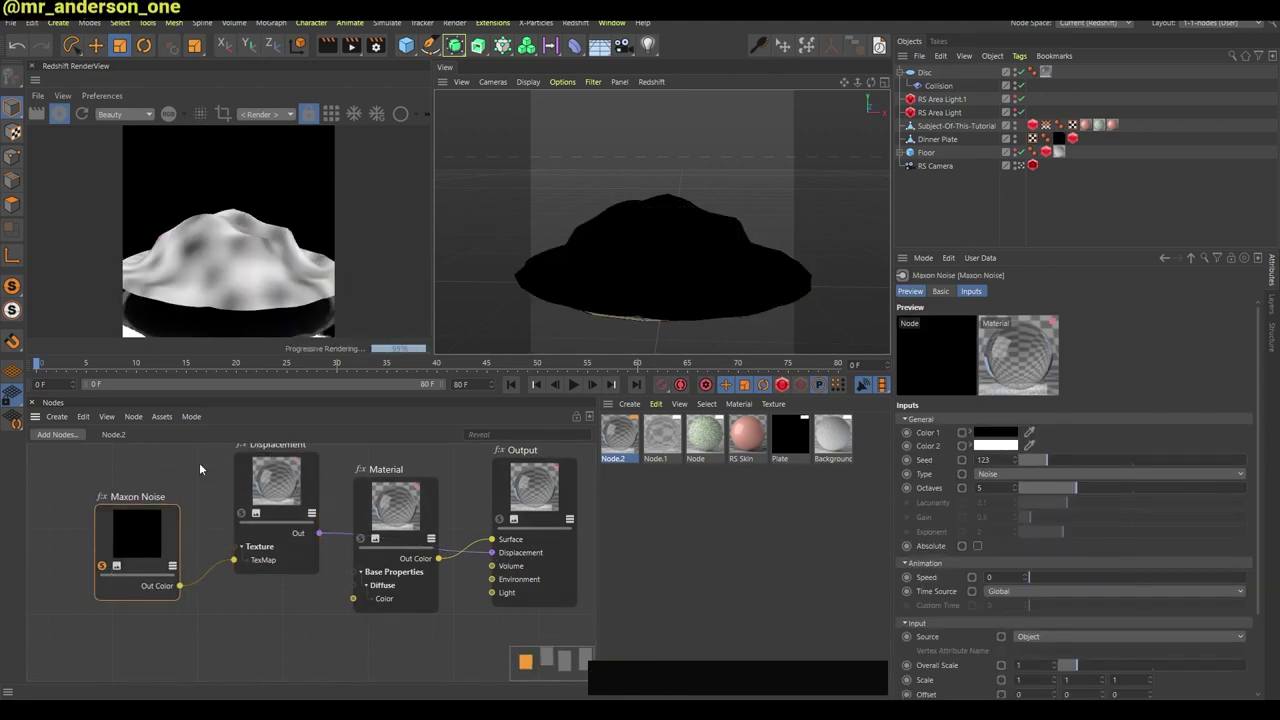
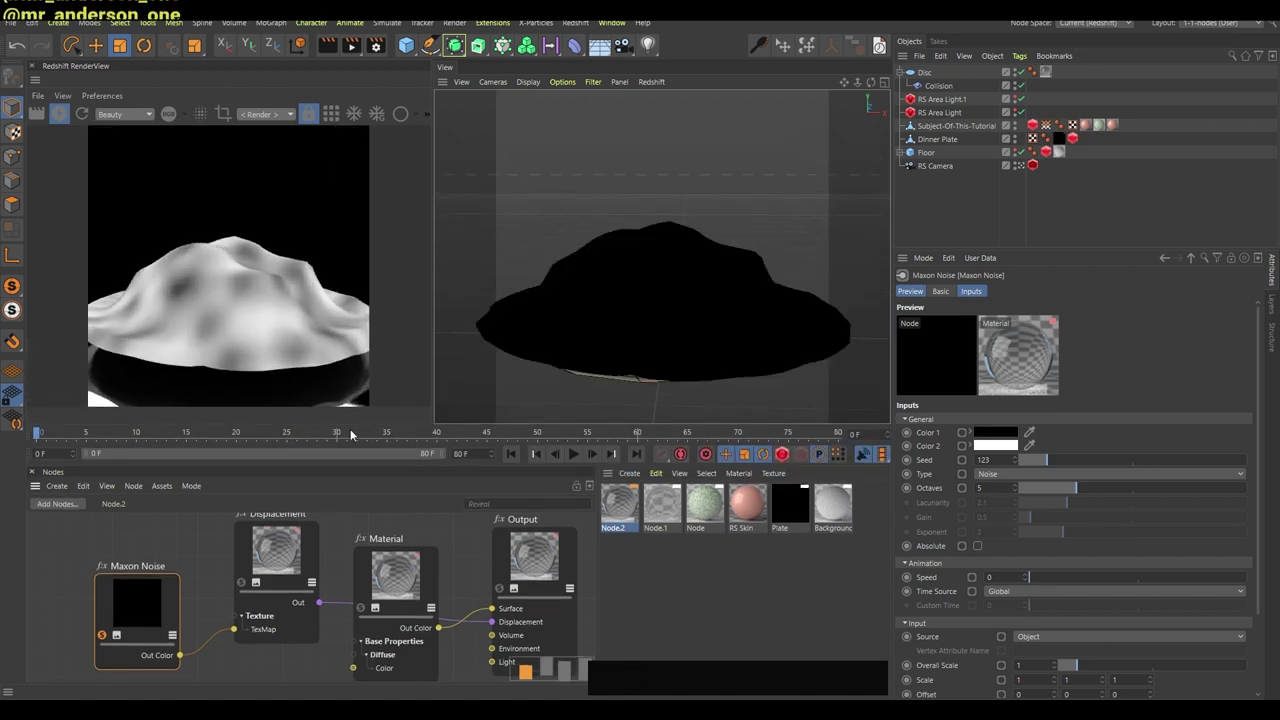
{"action": "left_click", "coordinate": [1045, 638]}
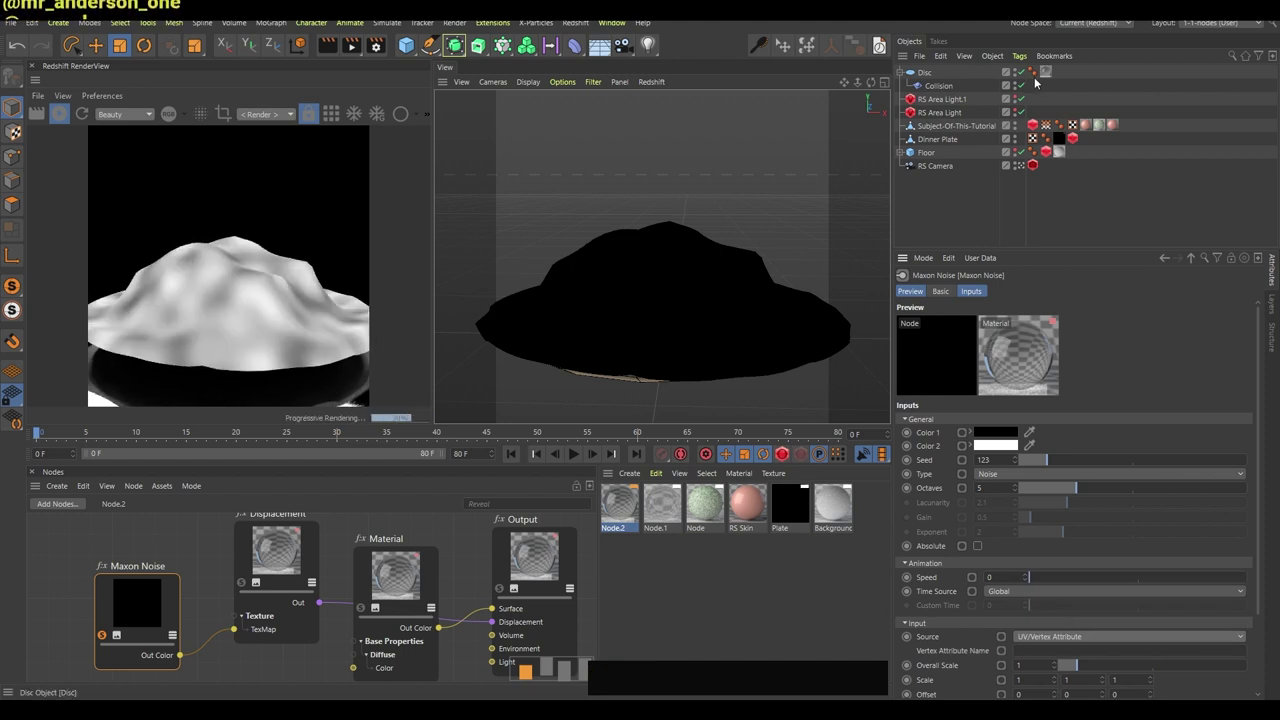
{"action": "left_click", "coordinate": [1057, 85]}
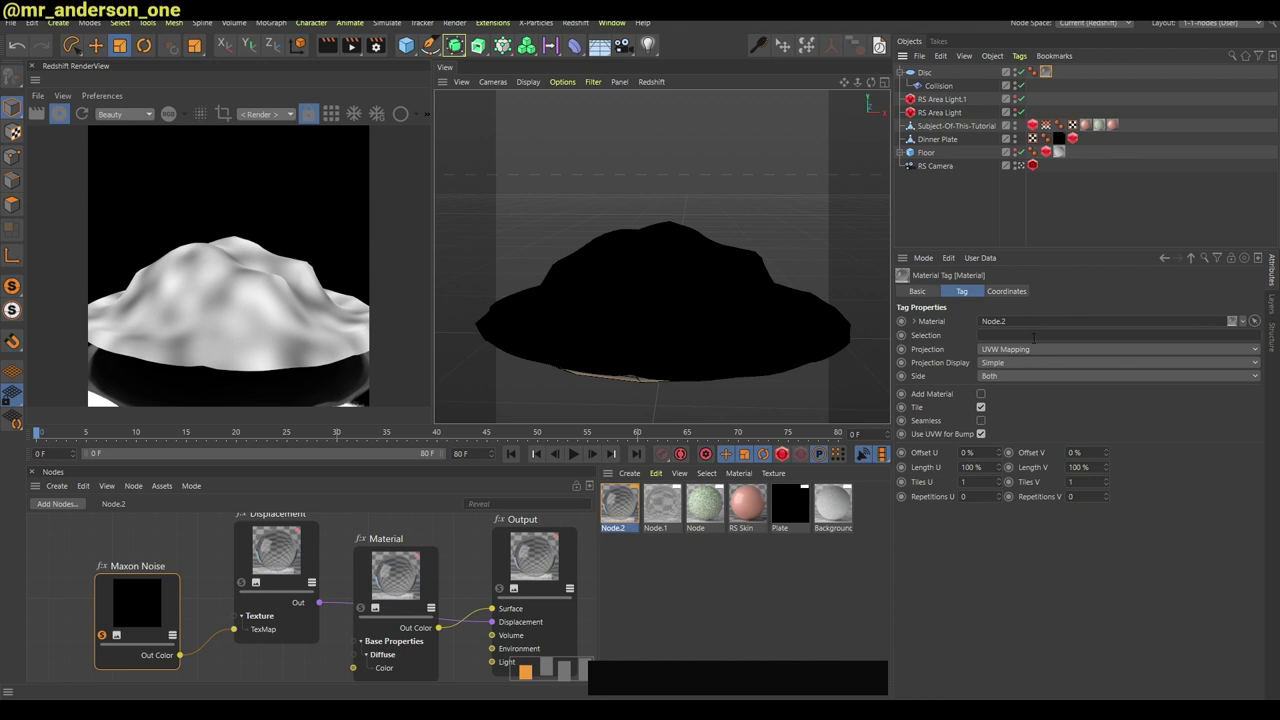
{"action": "left_click", "coordinate": [1002, 353]}
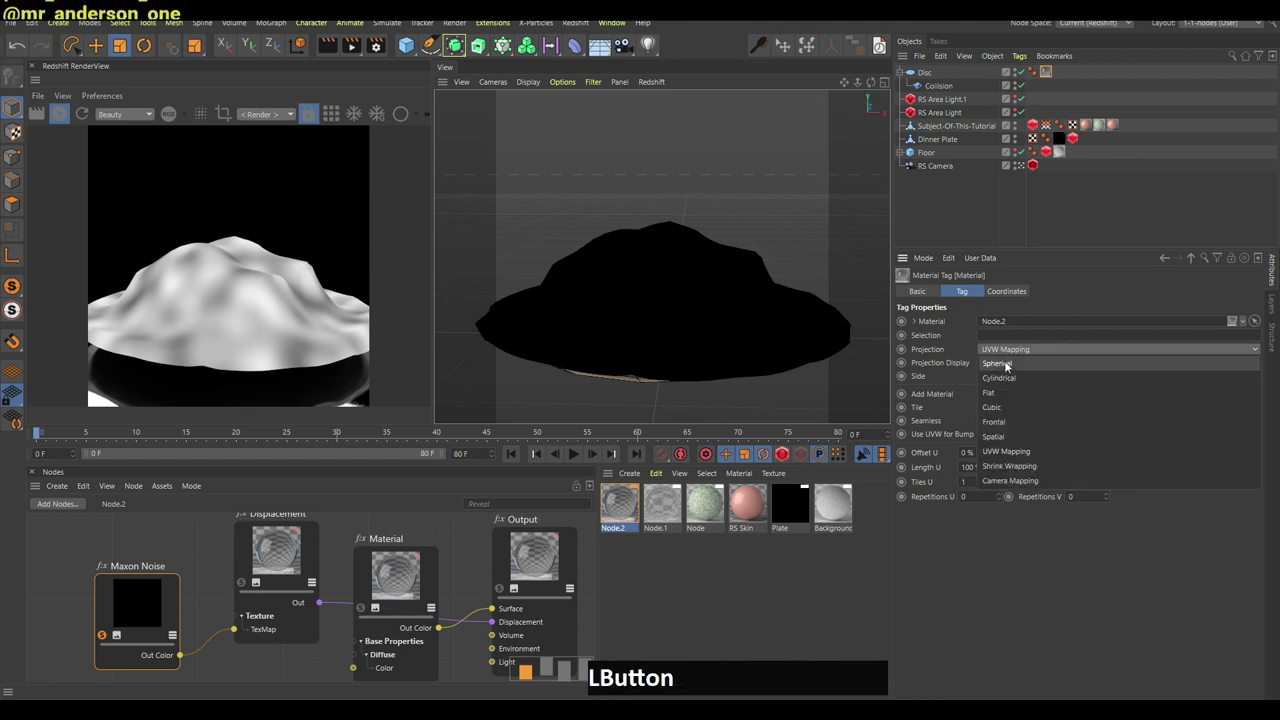
{"action": "left_click", "coordinate": [205, 573]}
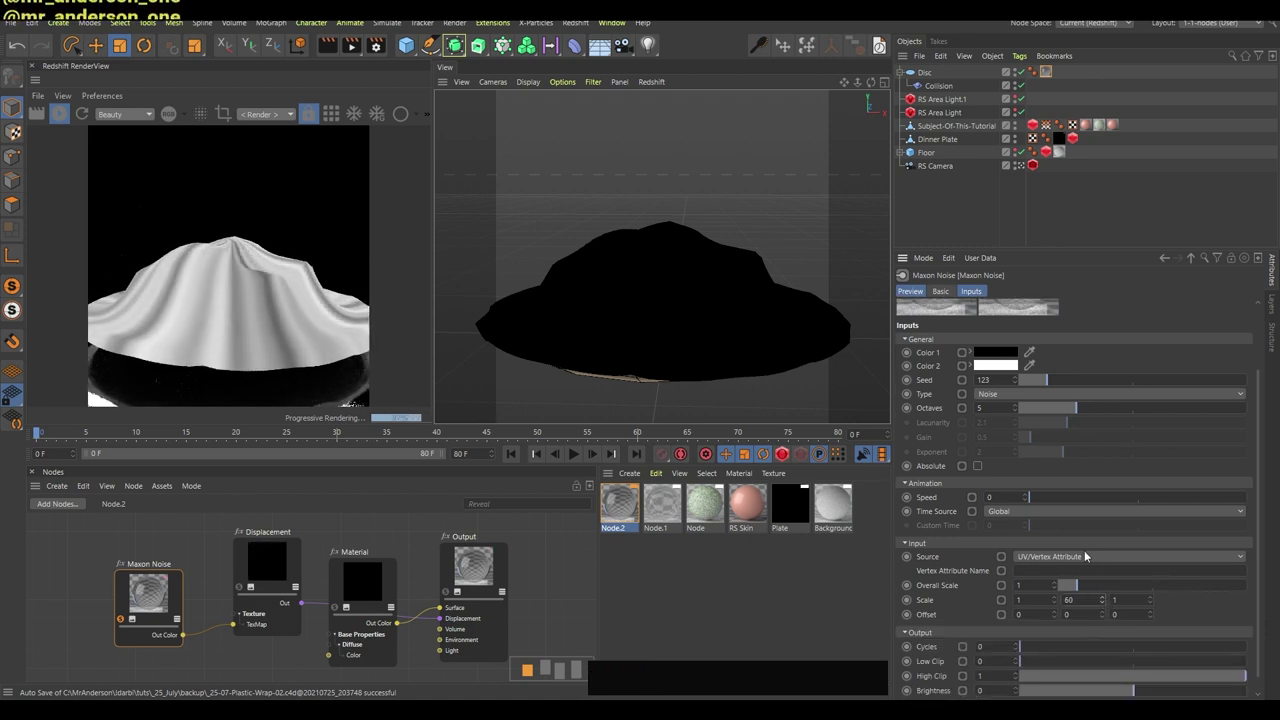
Stretch the noise scale to 1, 68, 1 for radial wrinkles.
{"action": "left_click", "coordinate": [673, 246]}
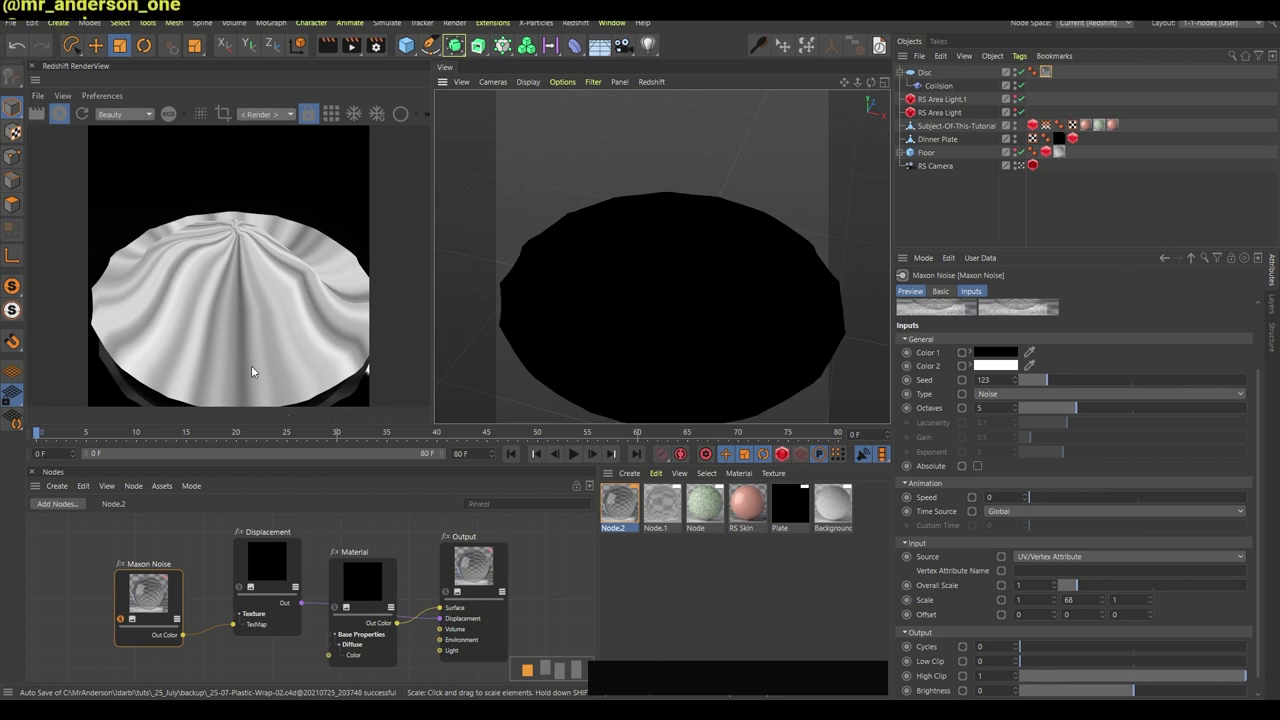
Select the disc, check its Redshift Object tag and reselect the Maxon Noise node.
{"action": "left_click", "coordinate": [948, 69]}
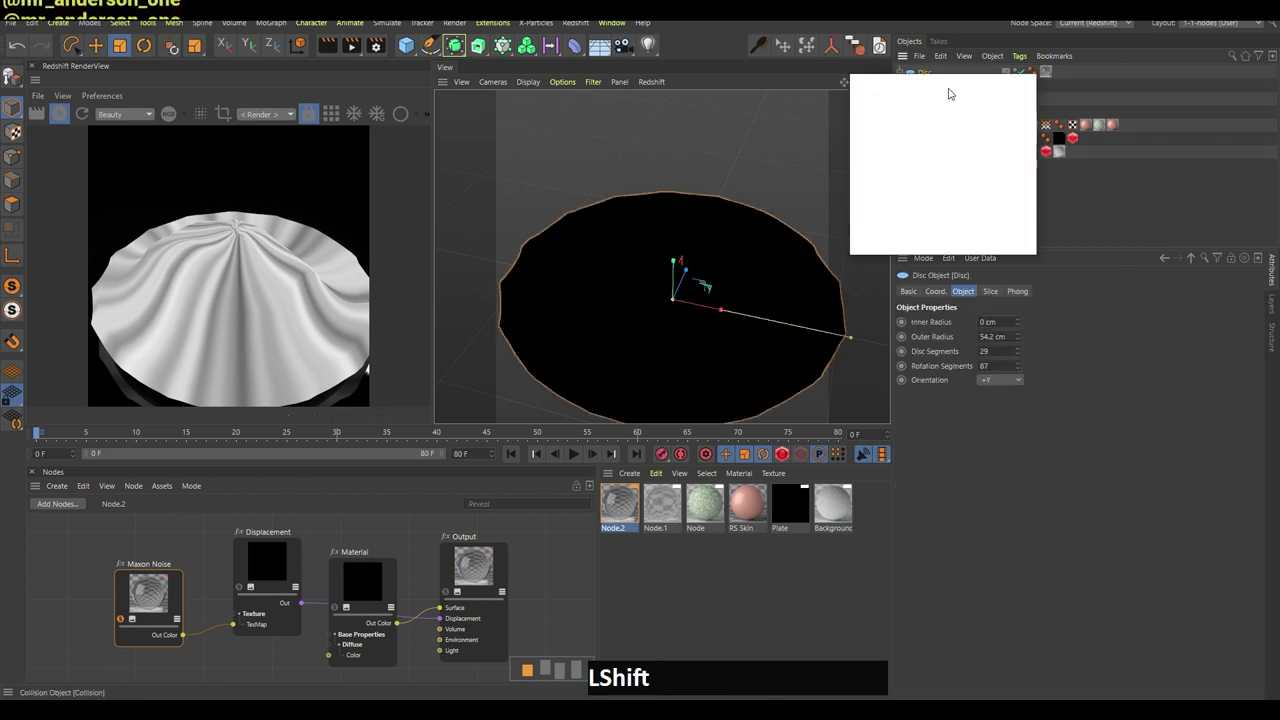
{"action": "key", "text": "space"}
{"action": "key", "text": "KP_Enter"}
{"action": "key", "text": "Return"}
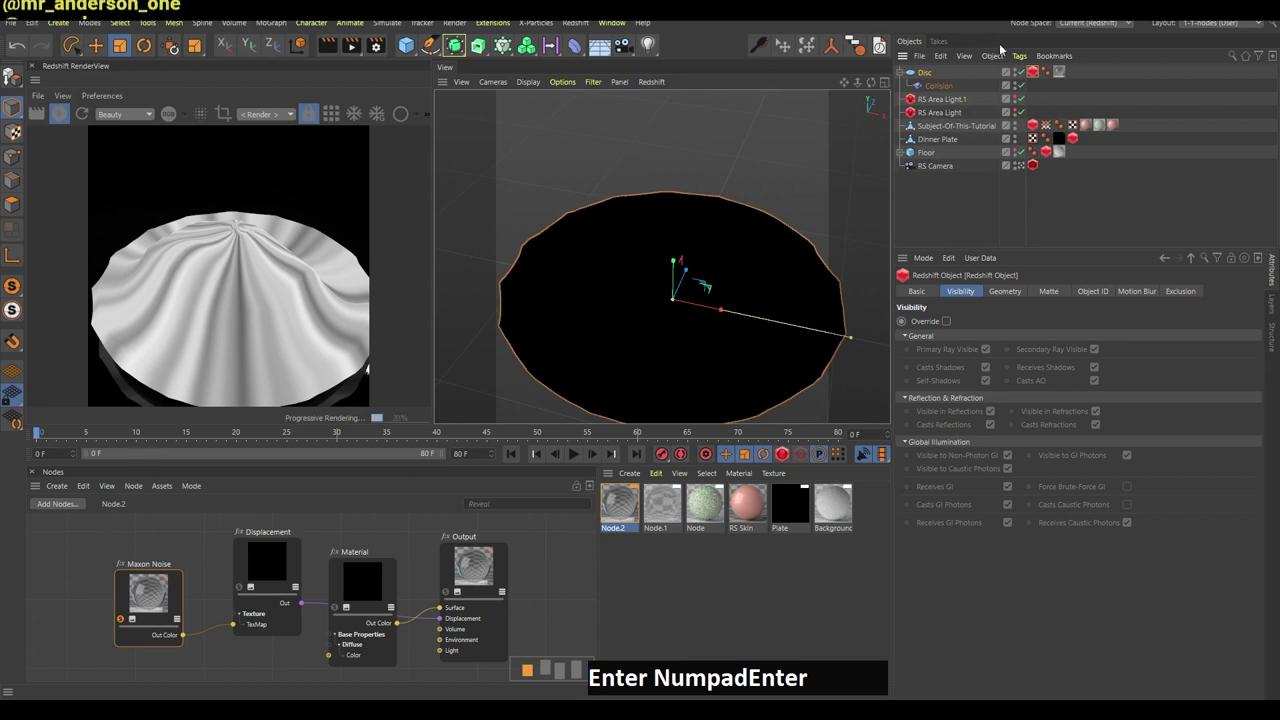
{"action": "left_click", "coordinate": [1012, 297]}
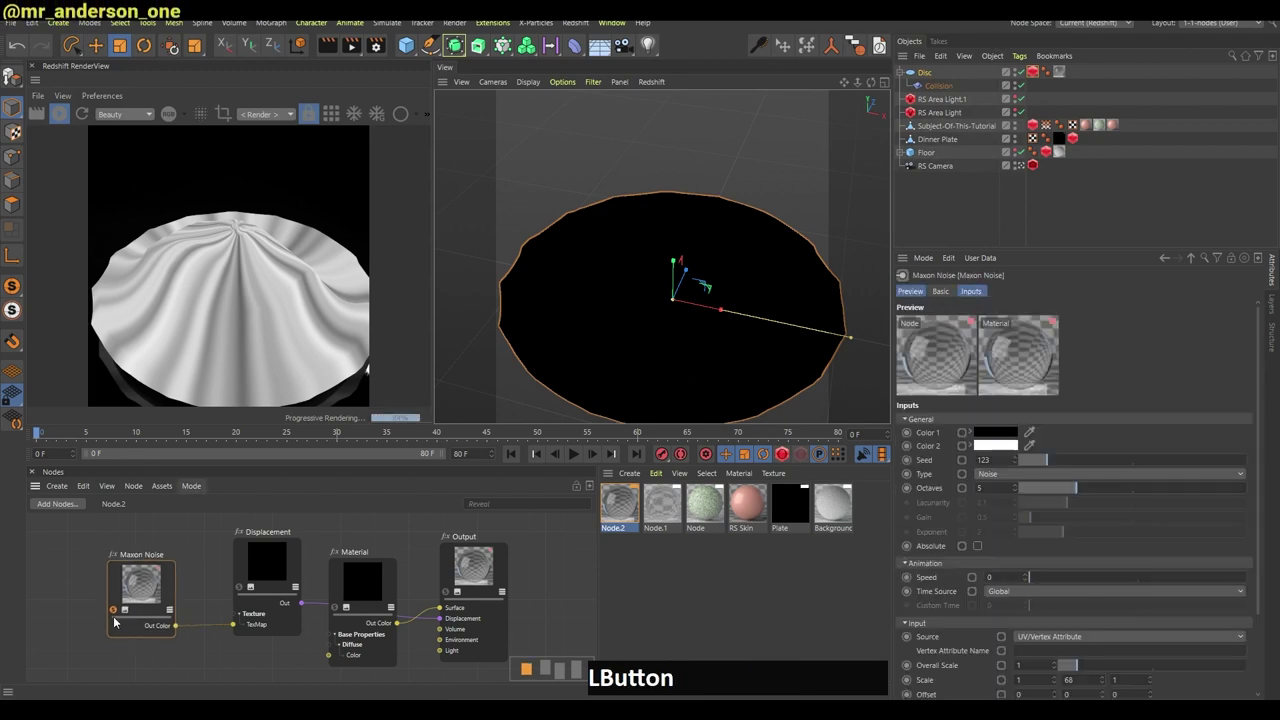
Re-enable the food and plate in the RenderView and orbit to inspect the draped wrap.
{"action": "right_click", "coordinate": [671, 316]}
{"action": "left_click", "coordinate": [686, 324]}
{"action": "middle_click", "coordinate": [702, 322]}
{"action": "left_click", "coordinate": [151, 591]}
{"action": "key", "text": "q"}
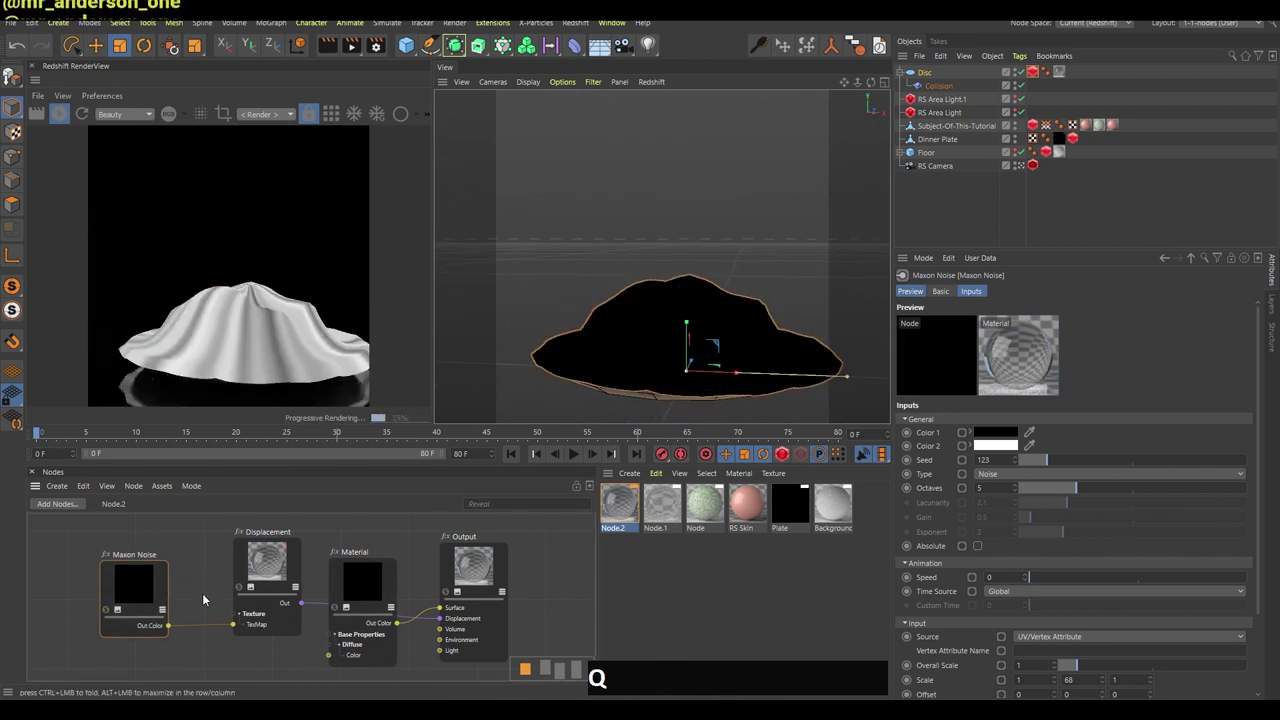
{"action": "left_click", "coordinate": [85, 119]}
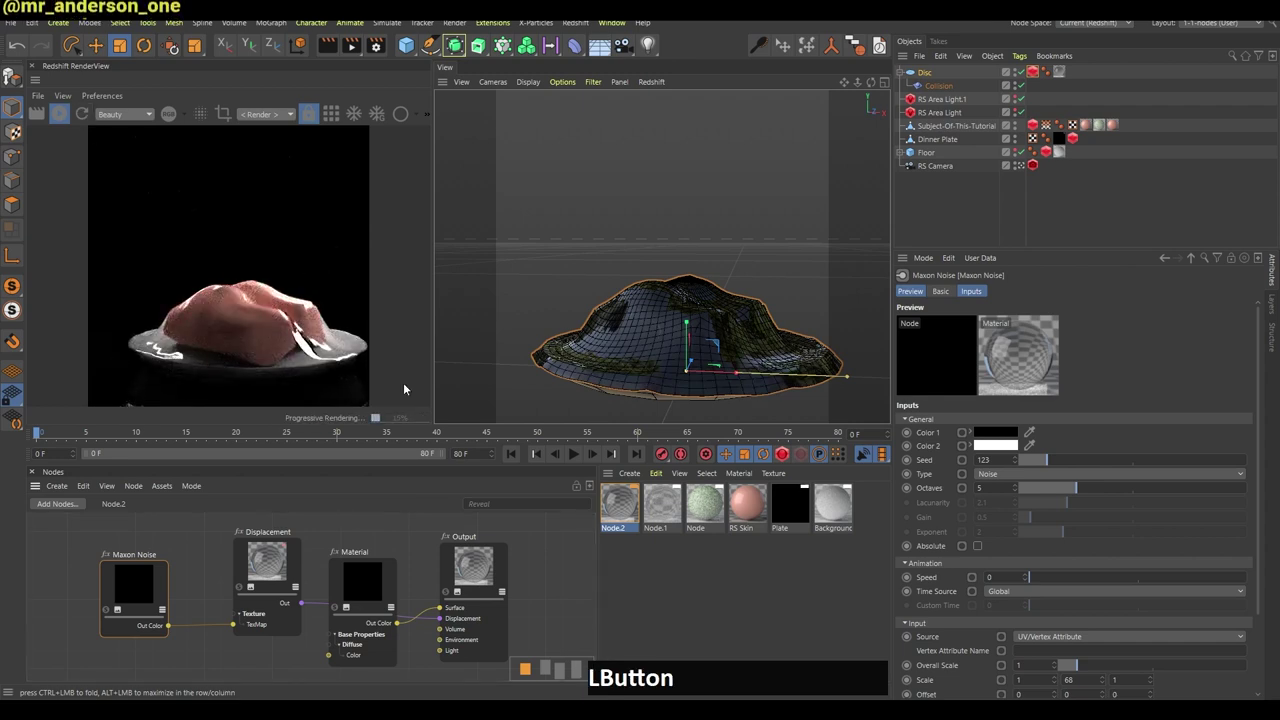
{"action": "left_click", "coordinate": [730, 341]}
{"action": "right_click", "coordinate": [772, 357]}
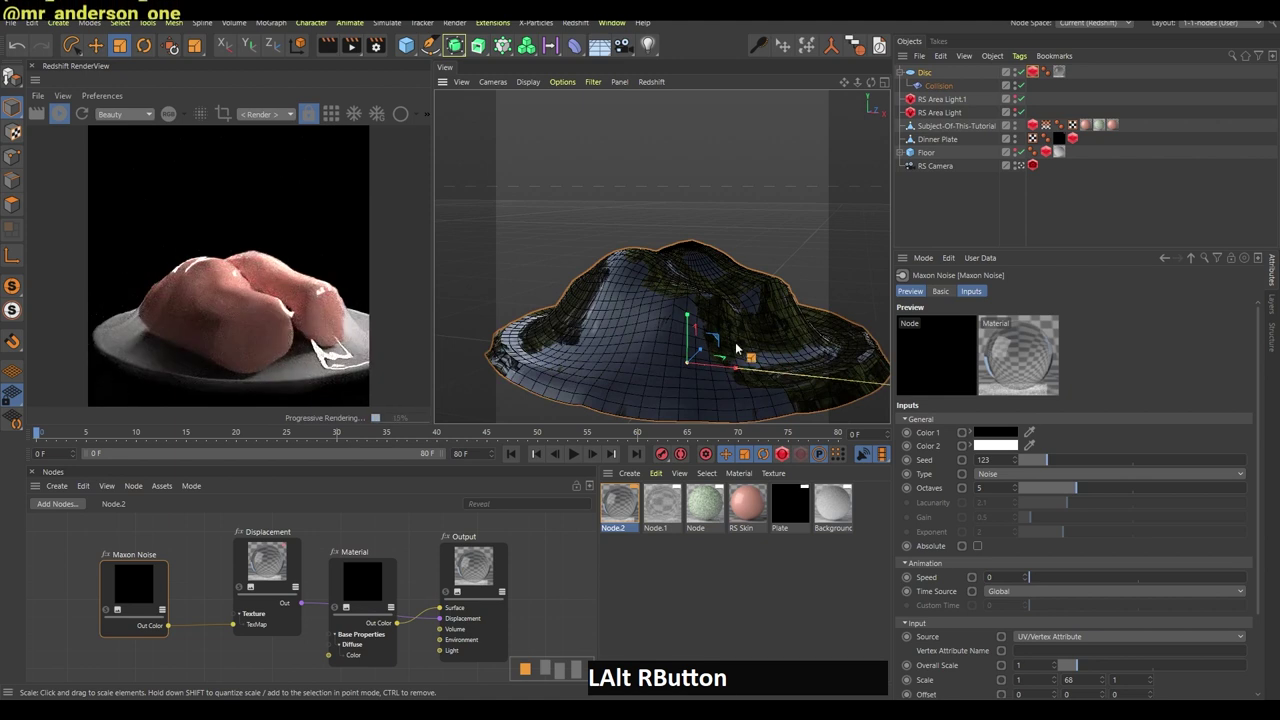
Invert the Displacement scale to about -0.764 so wrinkles push inward.
{"action": "left_click", "coordinate": [265, 570]}
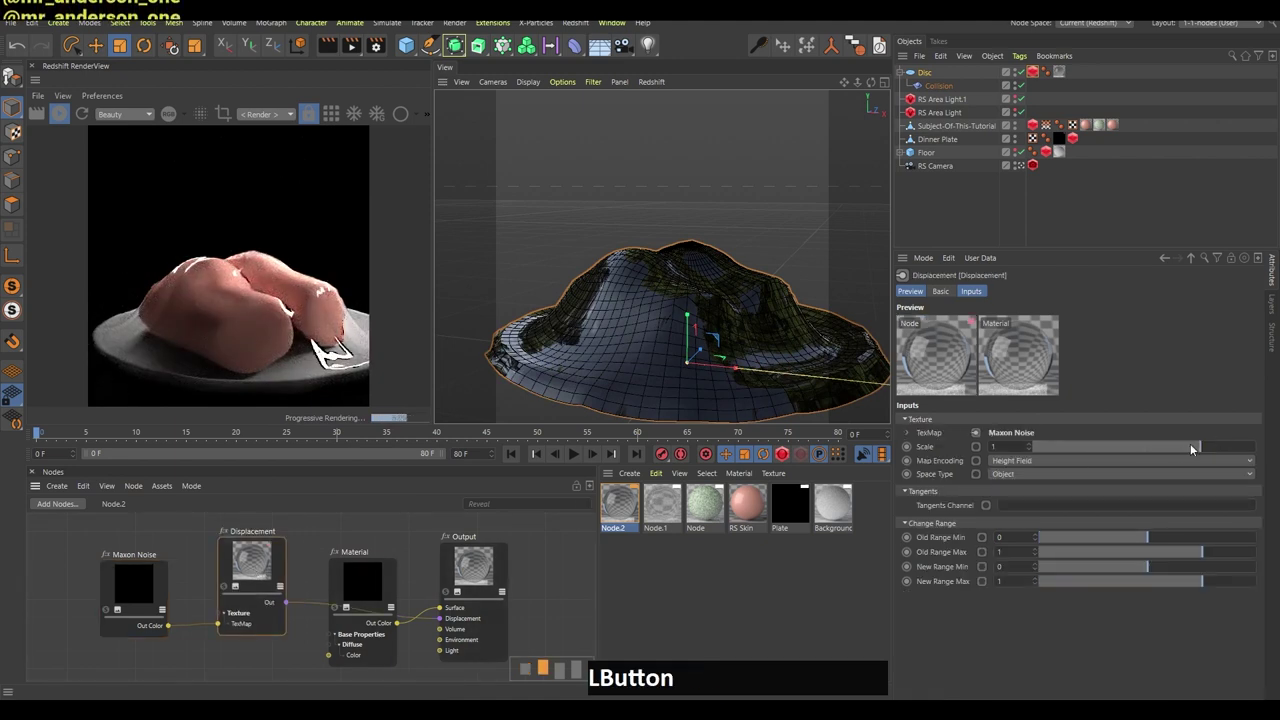
{"action": "left_click", "coordinate": [1164, 451]}
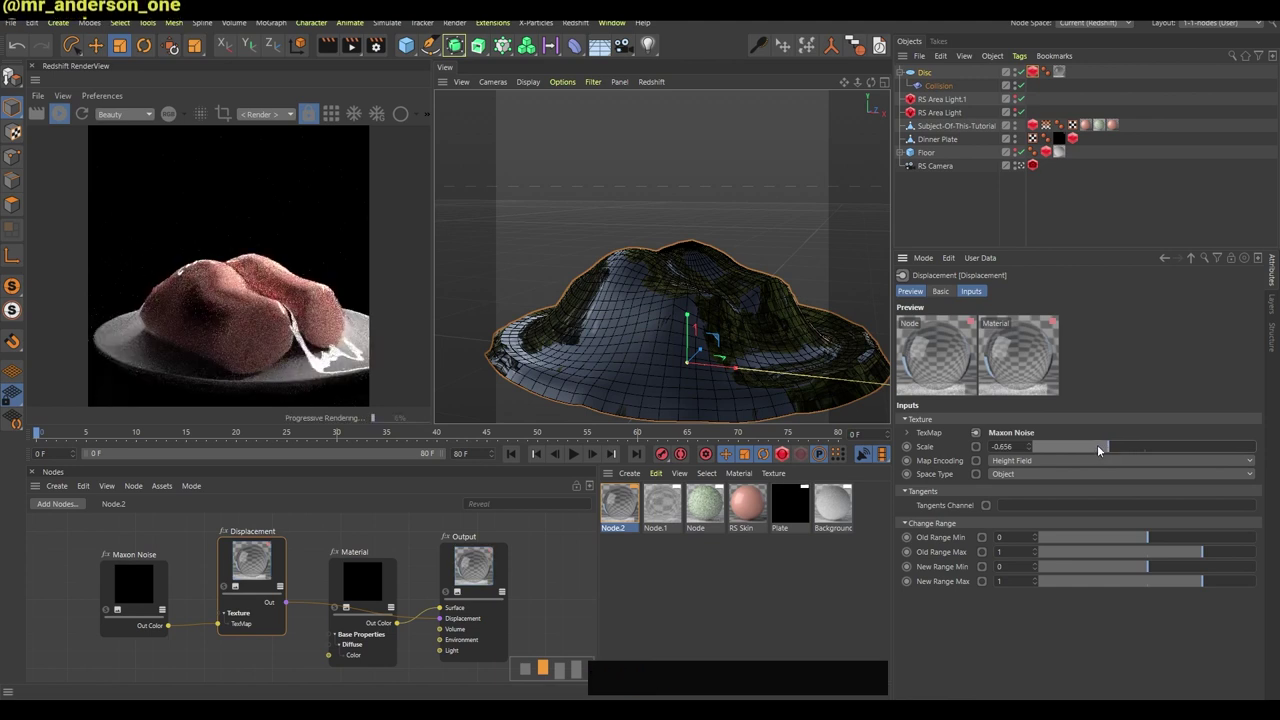
{"action": "left_click", "coordinate": [1098, 446]}
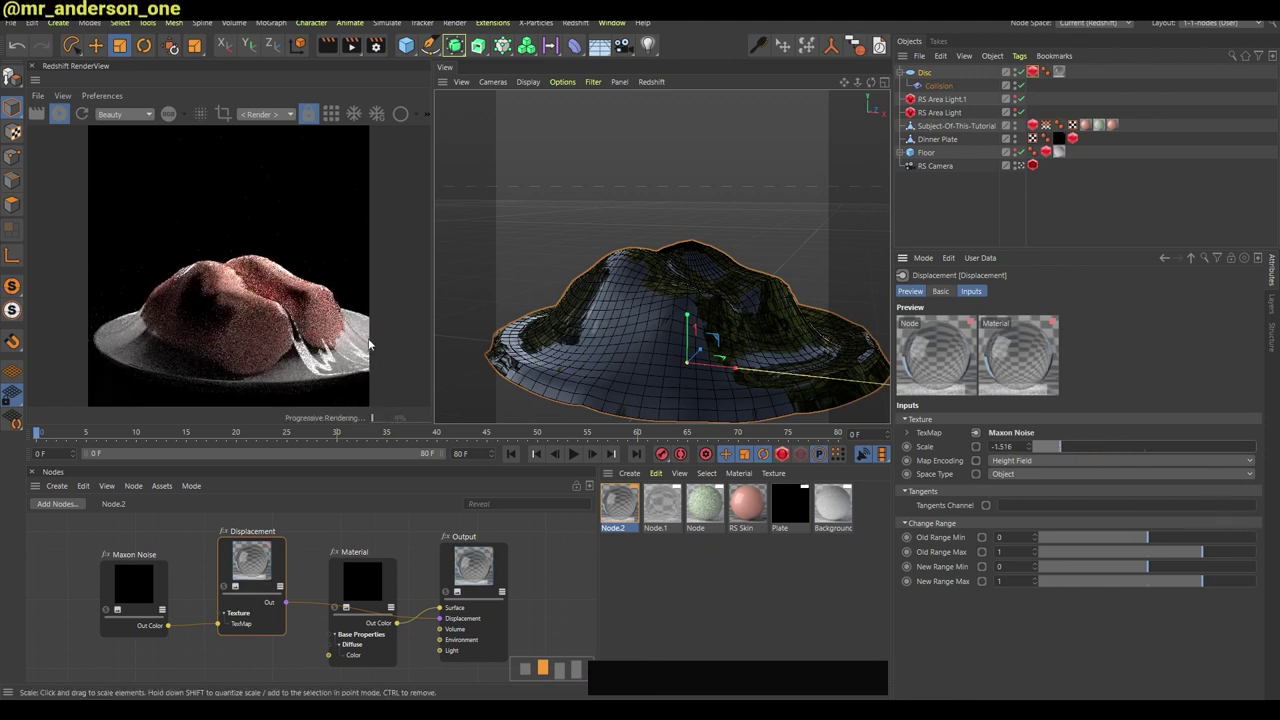
{"action": "right_click", "coordinate": [736, 319]}
{"action": "left_click", "coordinate": [721, 317]}
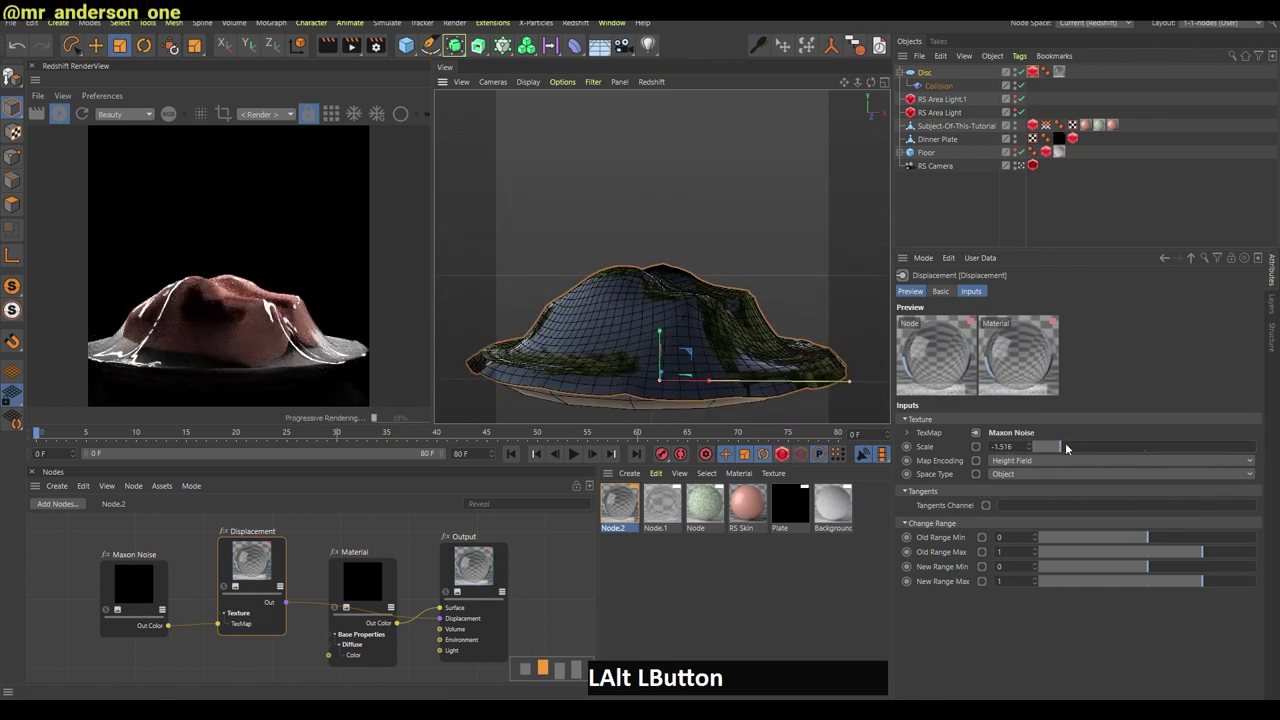
{"action": "left_click", "coordinate": [1062, 451]}
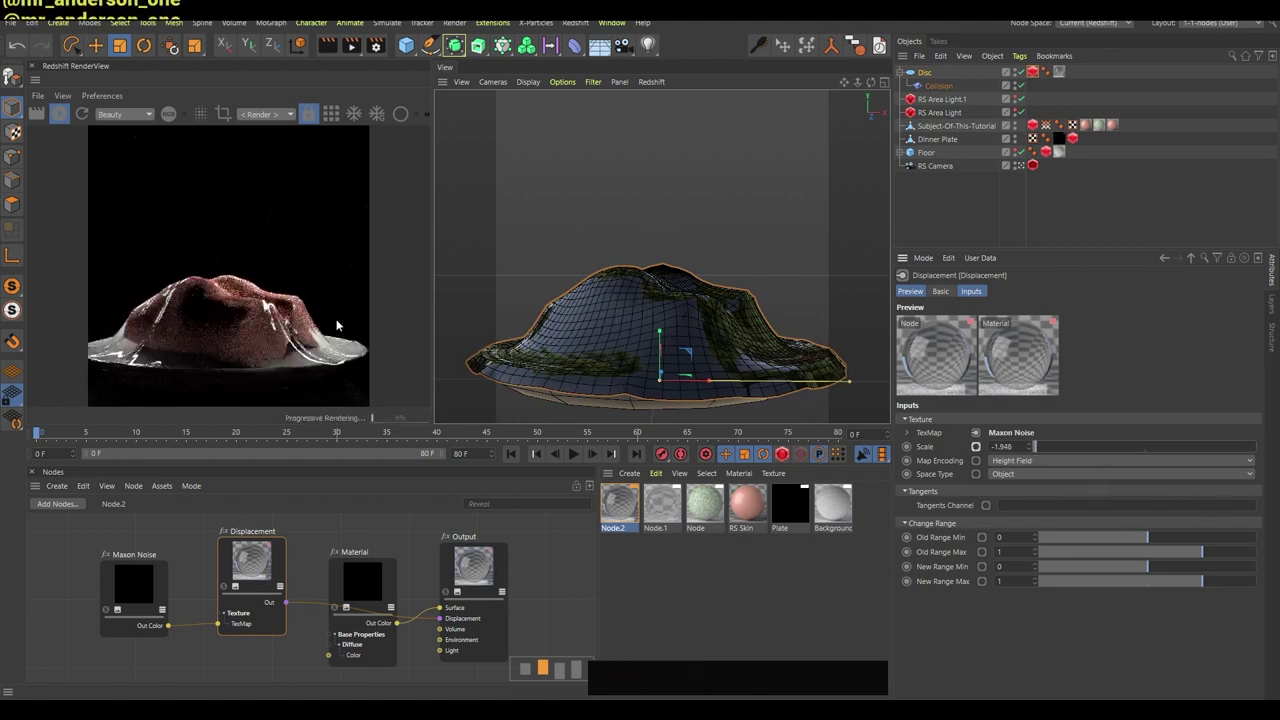
{"action": "middle_click", "coordinate": [749, 305]}
Lower the Maxon Noise overall scale to 0.41 for finer wrinkles clinging to the food.
{"action": "left_click", "coordinate": [143, 592]}
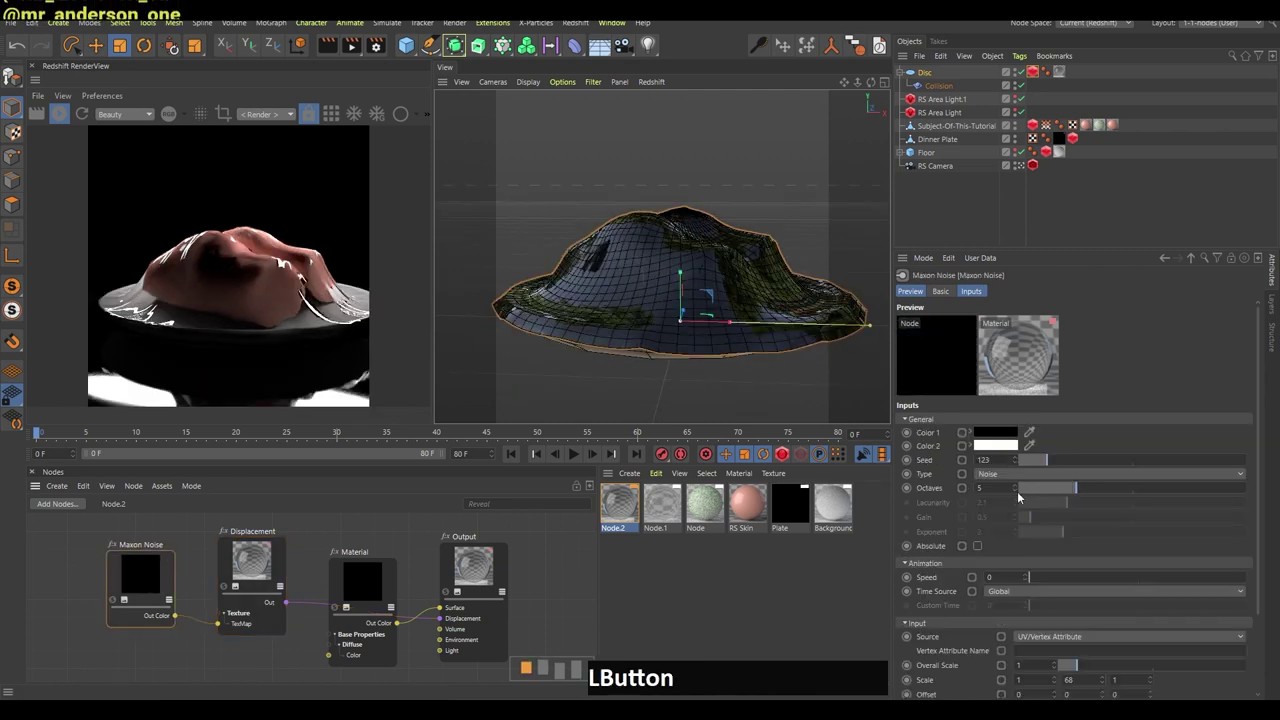
{"action": "left_click", "coordinate": [1257, 517]}
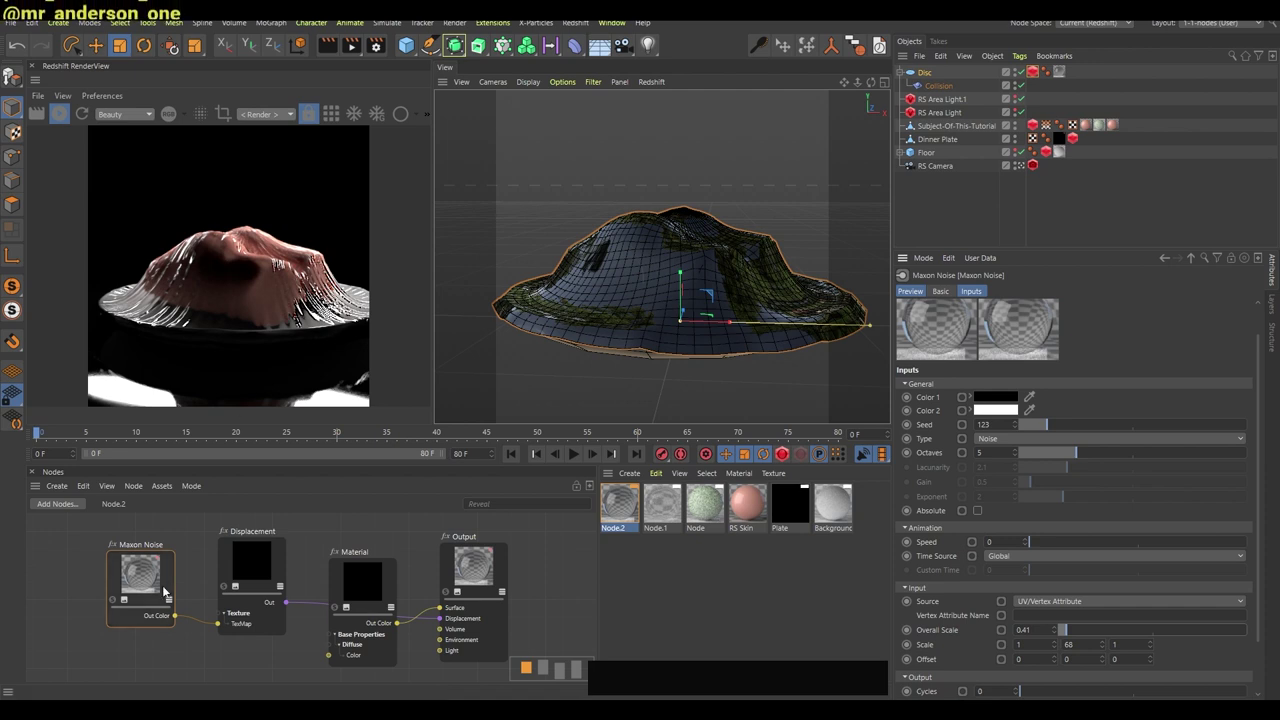
{"action": "left_click", "coordinate": [161, 581]}
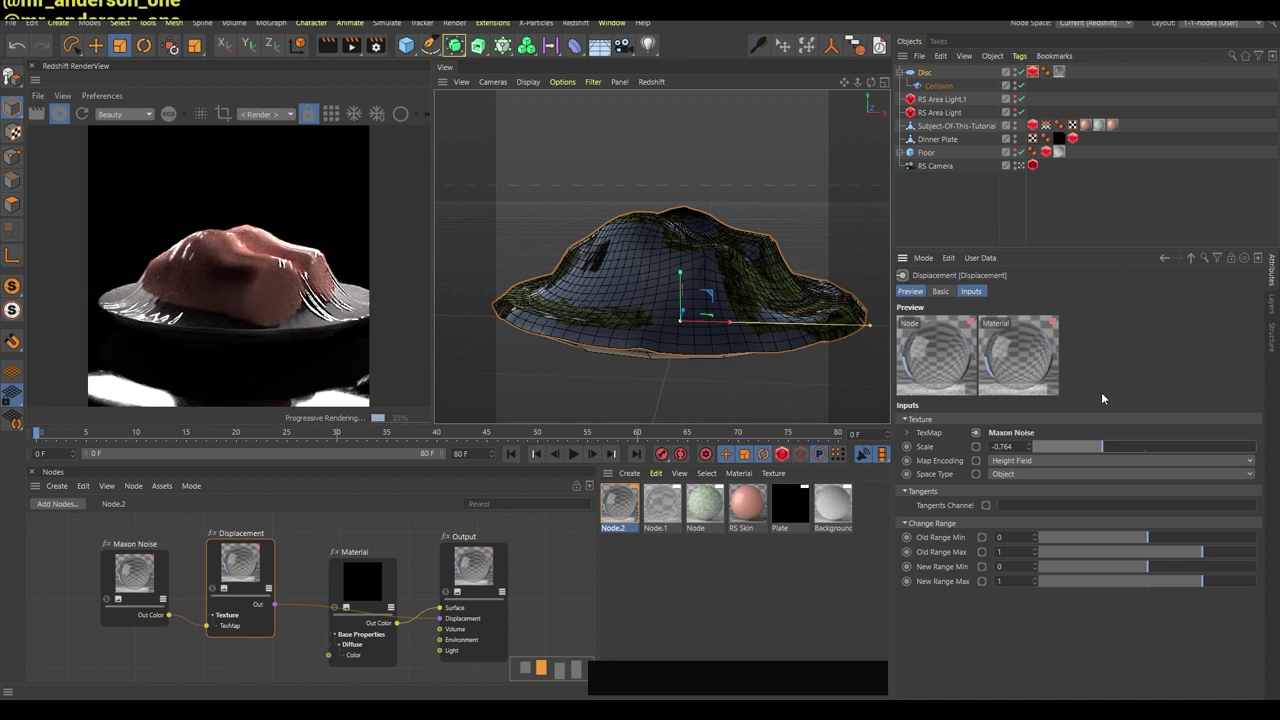
{"action": "left_click", "coordinate": [690, 259]}
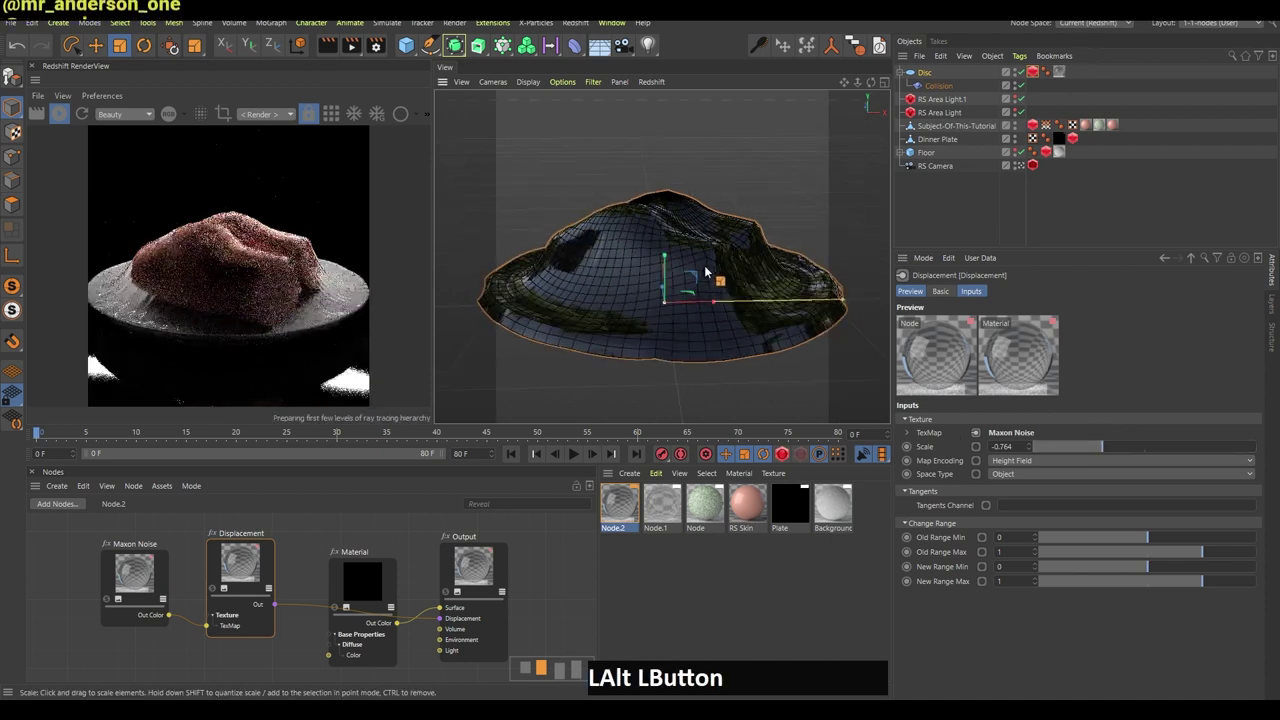